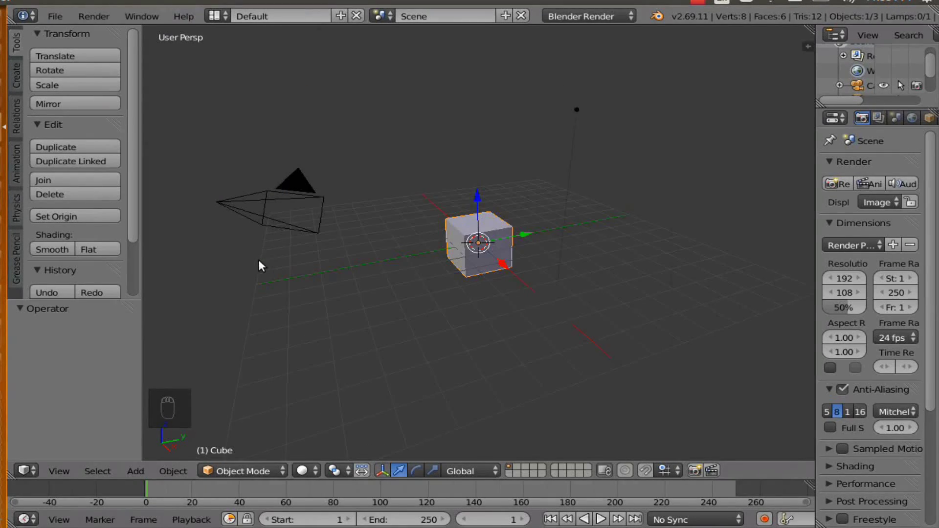
- Delete the default cube from the scene
left_click_drag(348, 313, 607, 290)
left_click_drag(589, 291, 499, 288)
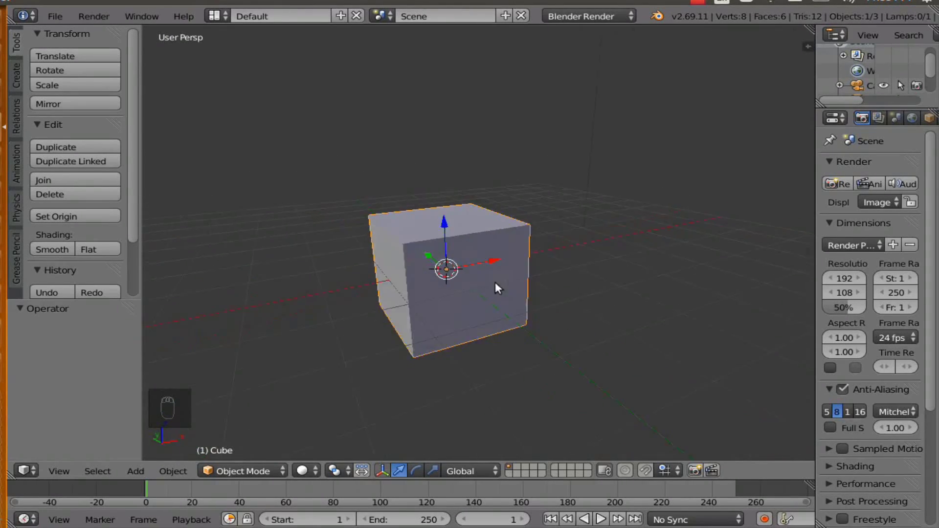
left_click_drag(388, 294, 491, 266)
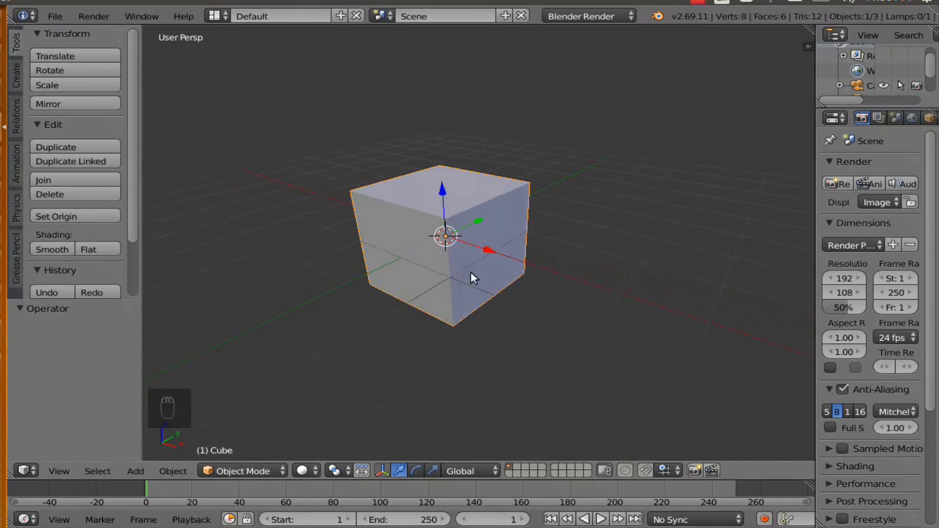
left_click_drag(442, 276, 477, 289)
key("Delete")
- Add a torus mesh in place of the cube
key("shift+a")
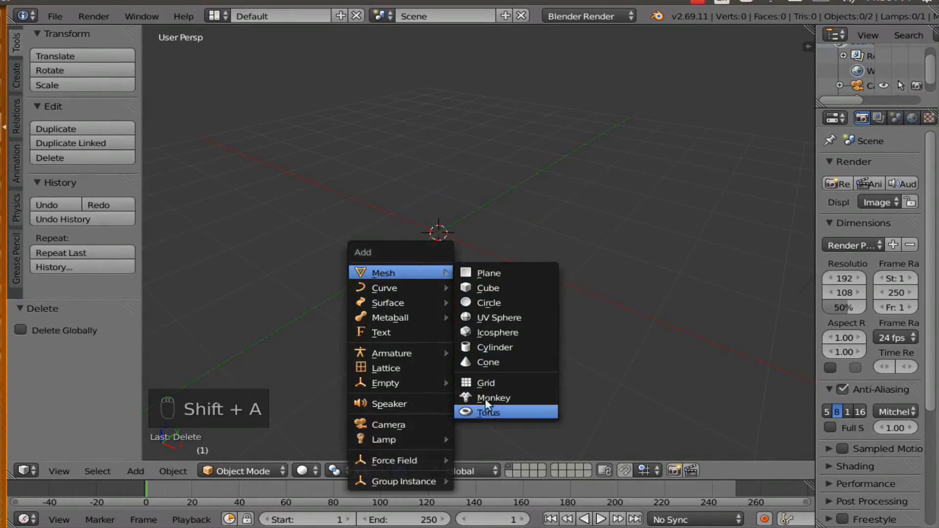
left_click_drag(432, 321, 464, 308)
left_click_drag(543, 303, 267, 475)
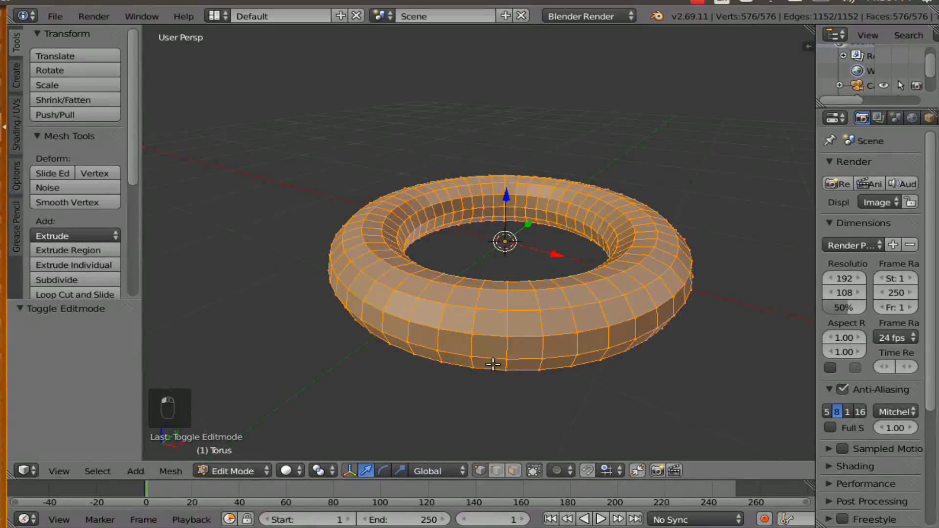
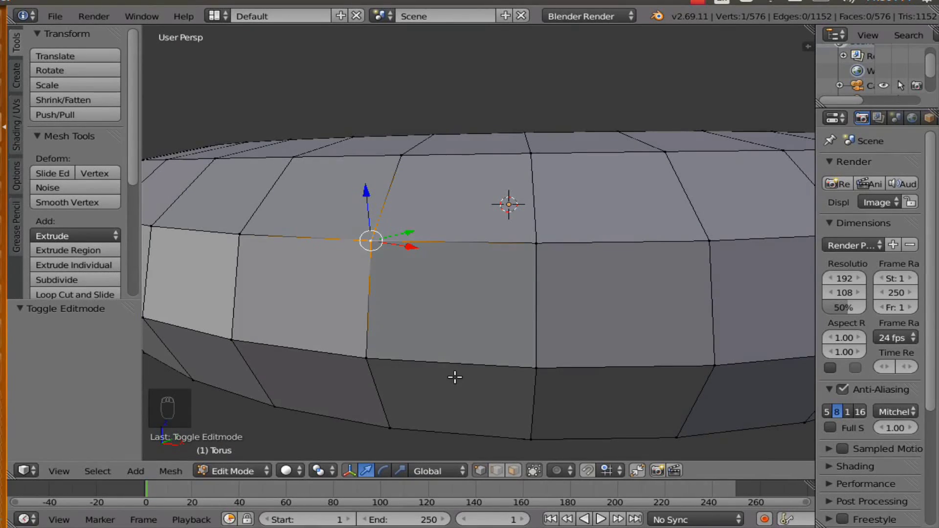
- Switch the torus edit mode to face selection
left_click(518, 474)
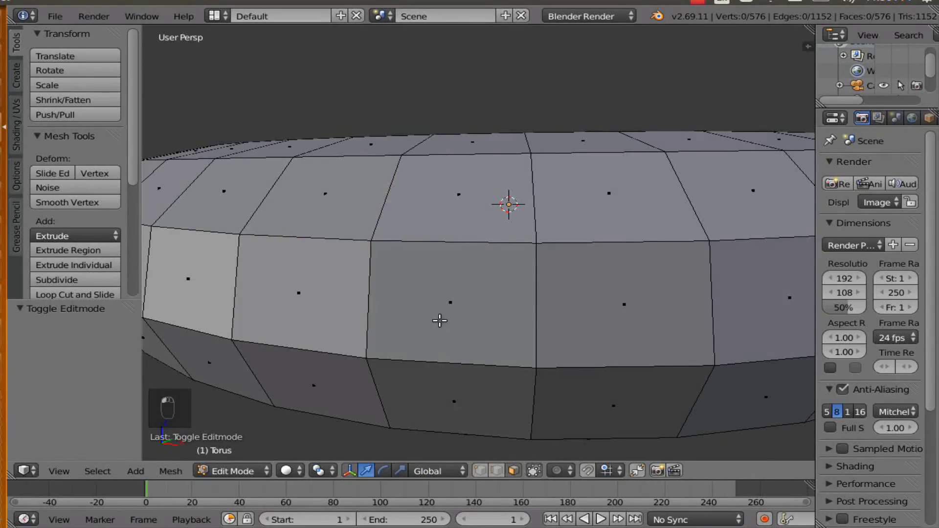
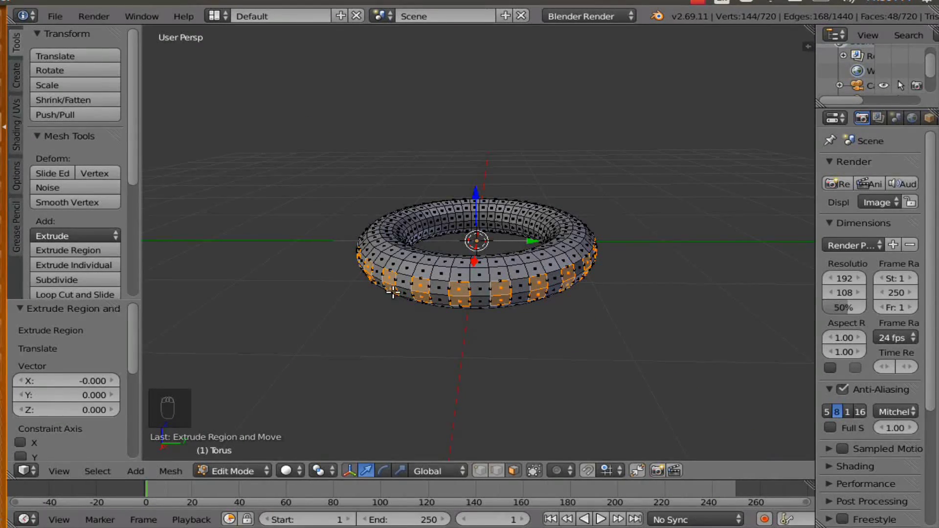
- Scale the extruded rim faces outward into gear teeth
key("s")
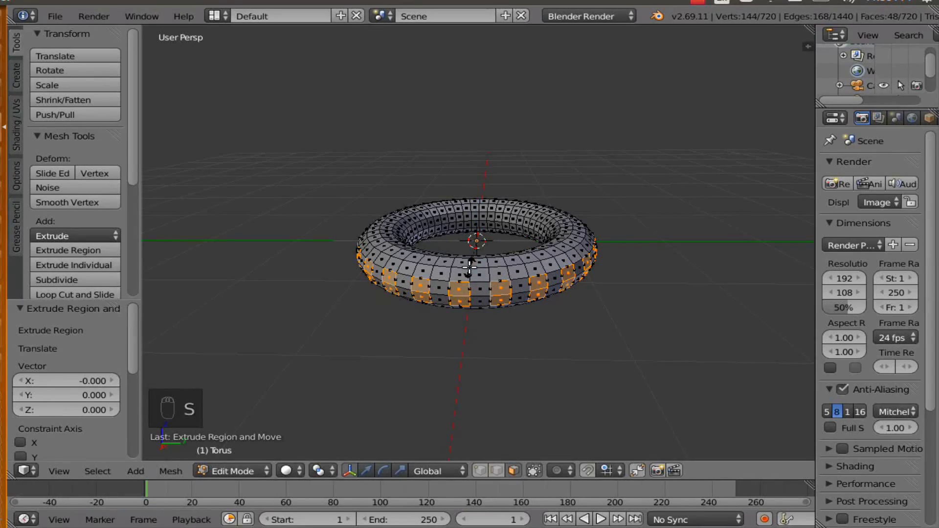
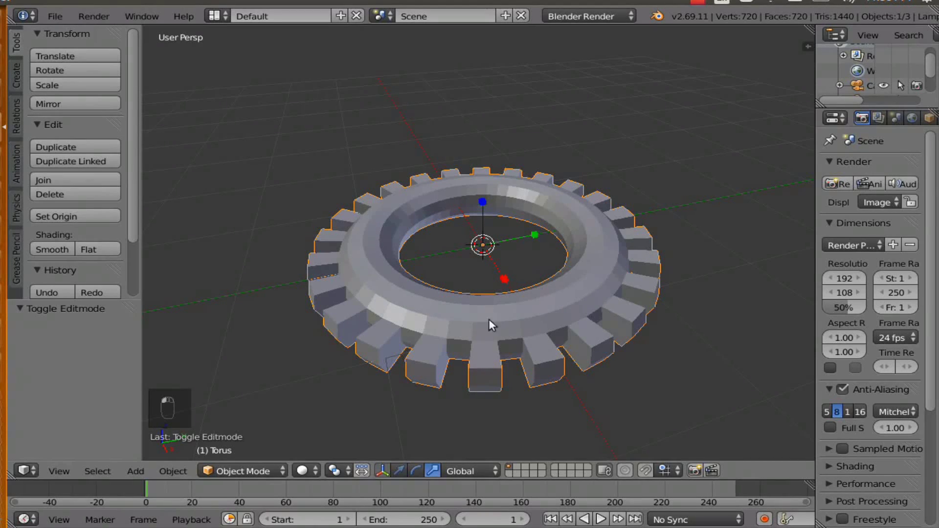
- Scale the gear down, then flatten it along Z into a thinner profile
left_click(487, 209)
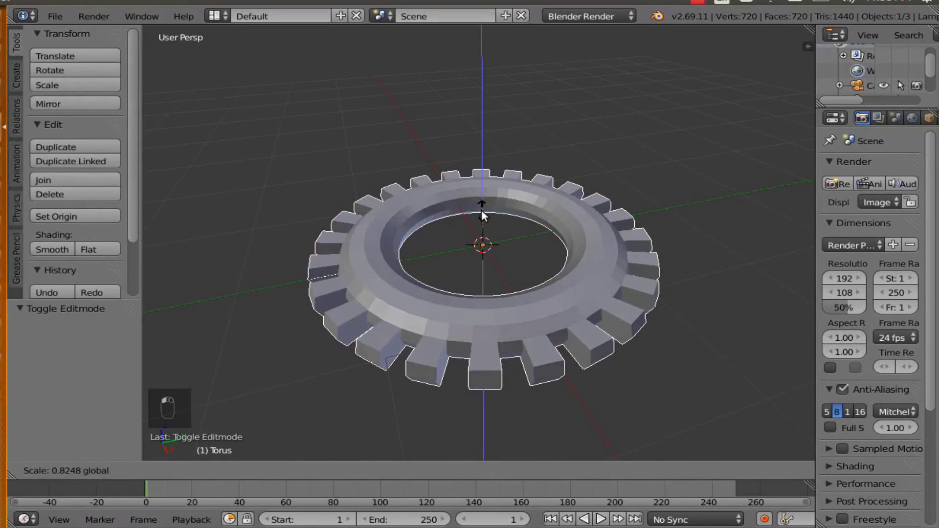
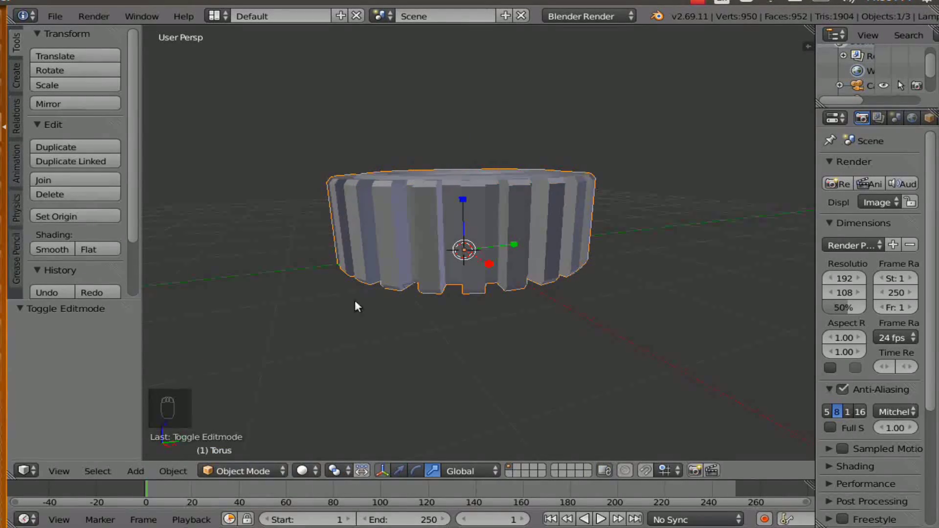
left_click_drag(376, 303, 441, 266)
left_click_drag(496, 212, 495, 229)
middle_click(494, 229)
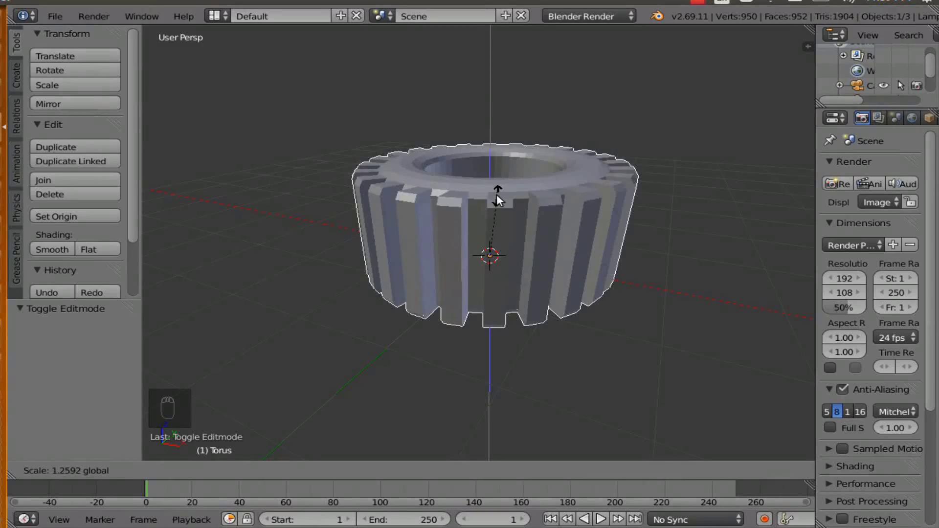
left_click_drag(525, 206, 569, 239)
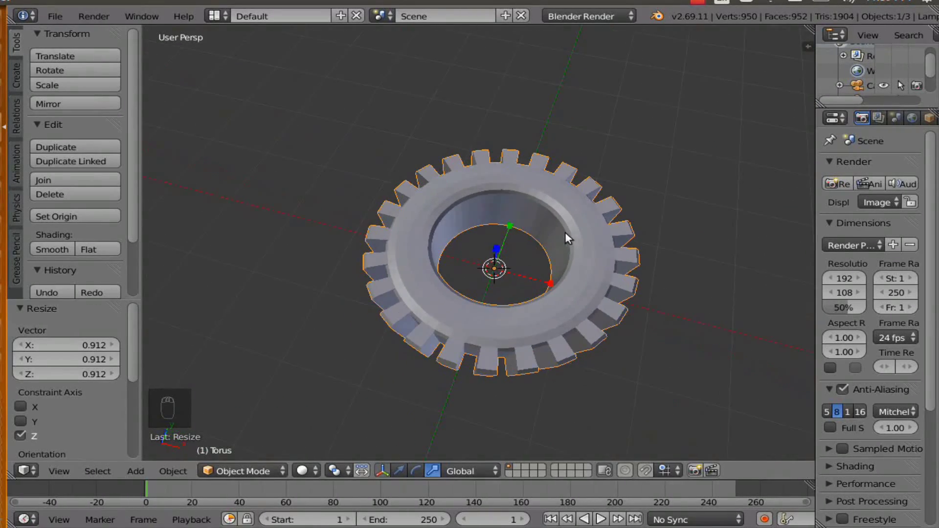
- Duplicate the gear and slide the copy along X so the teeth interlock
left_click_drag(557, 269, 467, 262)
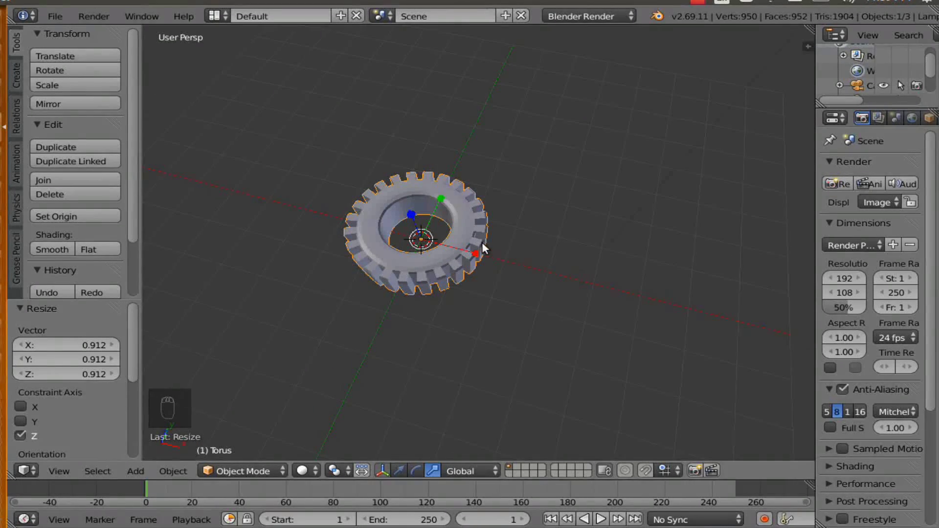
key("shift+d")
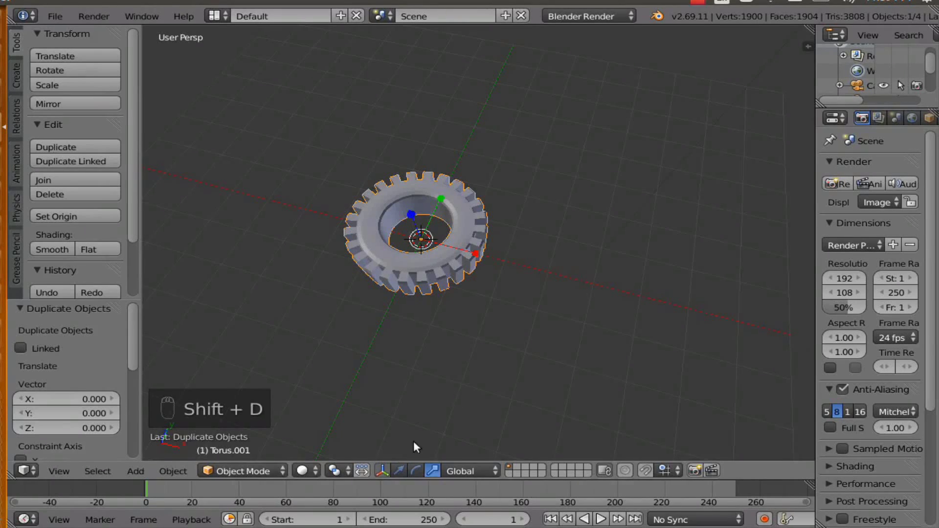
left_click_drag(402, 478, 468, 259)
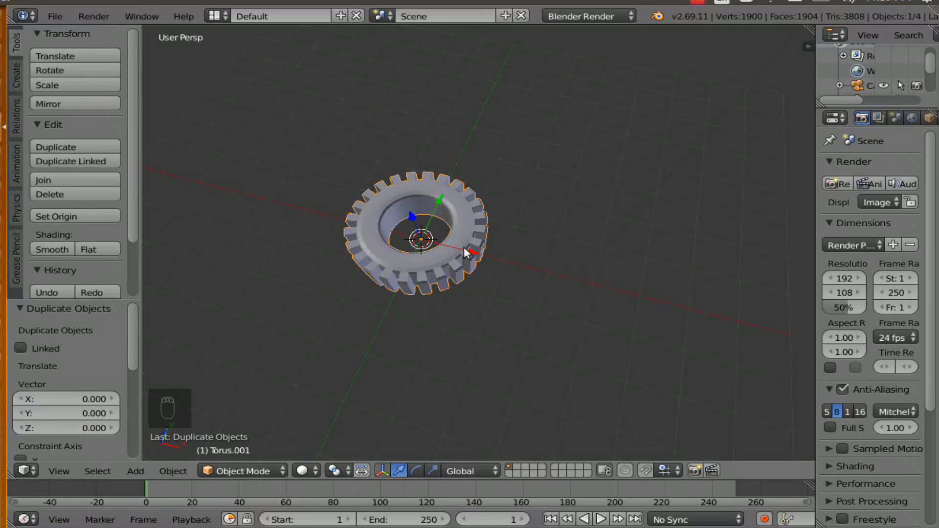
left_click_drag(464, 254, 560, 279)
left_click_drag(560, 279, 574, 286)
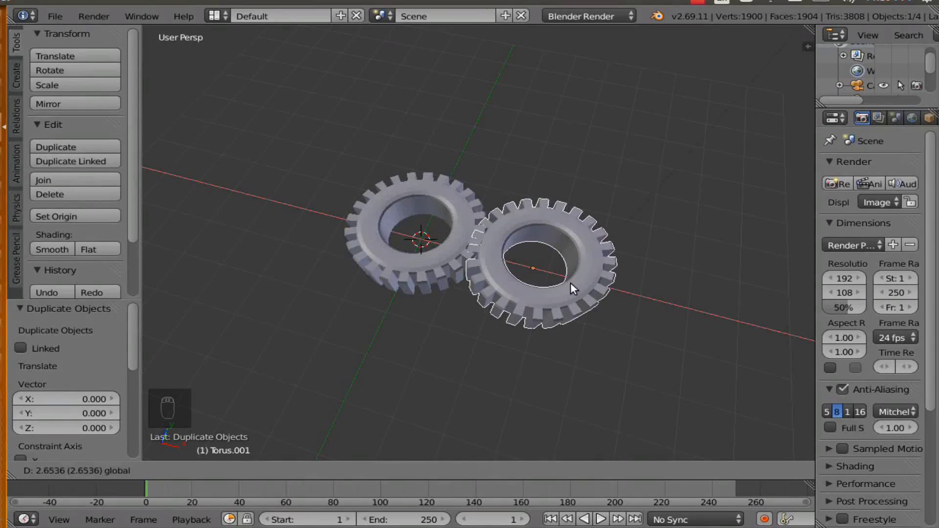
left_click_drag(547, 267, 458, 266)
left_click_drag(471, 266, 522, 204)
left_click_drag(522, 204, 28, 167)
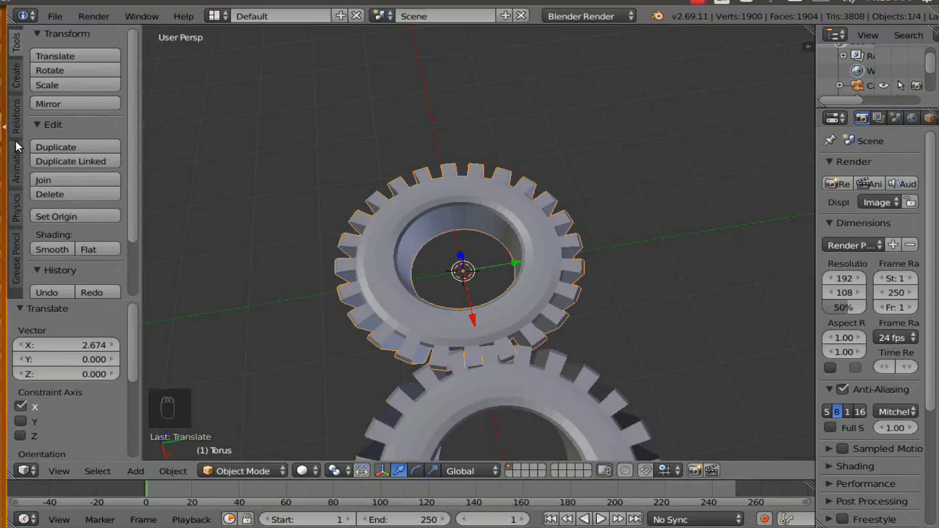
- Insert a Rotation keyframe for the first gear at frame 1
left_click_drag(20, 169, 48, 76)
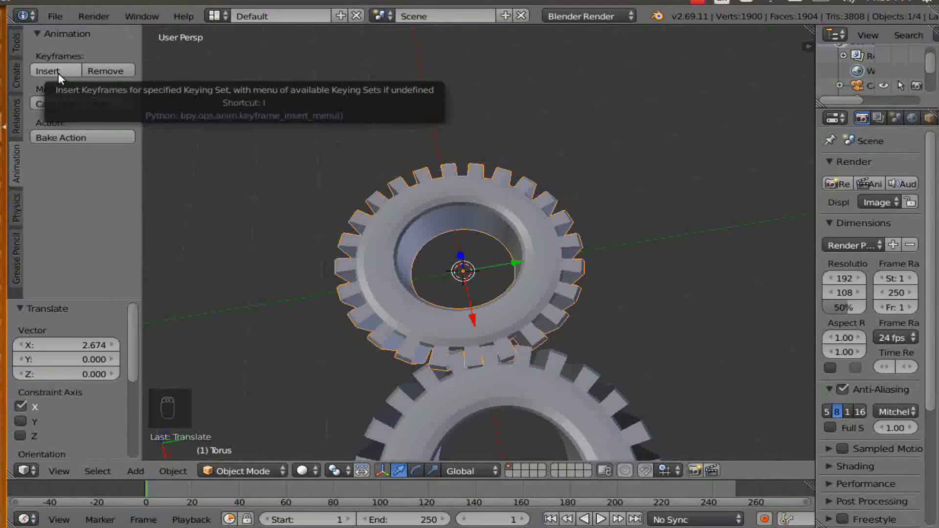
left_click(62, 79)
left_click_drag(63, 79, 62, 94)
left_click(61, 94)
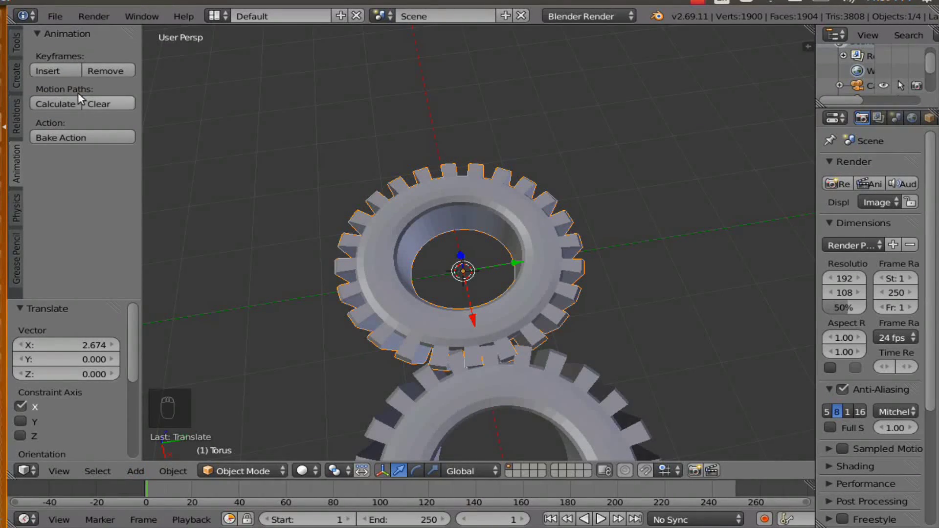
left_click_drag(70, 73, 70, 89)
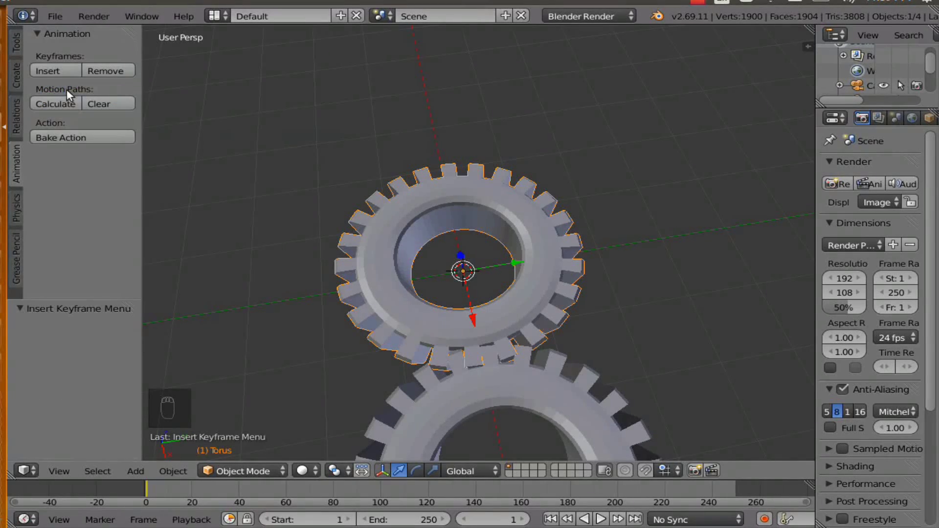
- At frame 250 rotate the gear 360 degrees about Z and keyframe its rotation
left_click_drag(639, 520, 478, 341)
left_click_drag(519, 344, 421, 471)
left_click_drag(421, 471, 468, 326)
middle_click(468, 326)
left_click(469, 324)
left_click(468, 325)
left_click_drag(478, 323, 501, 296)
left_click_drag(500, 296, 447, 190)
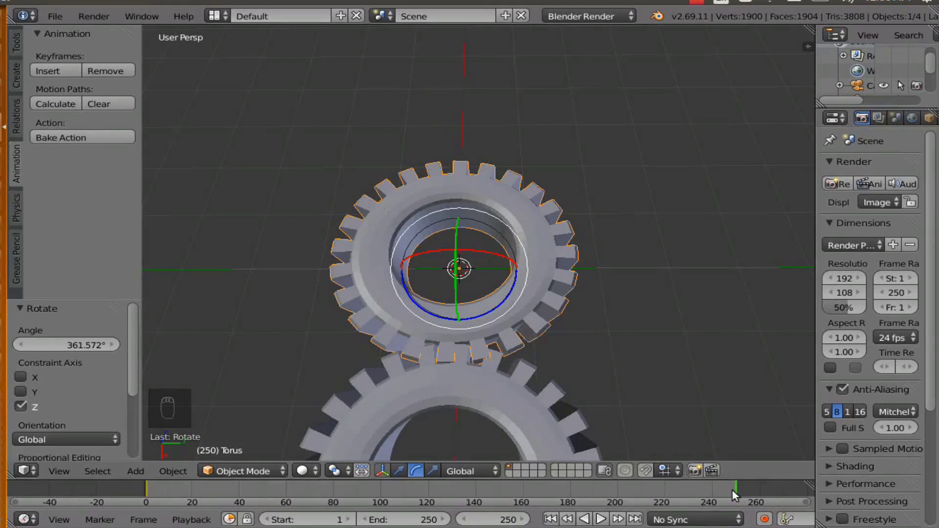
left_click(53, 76)
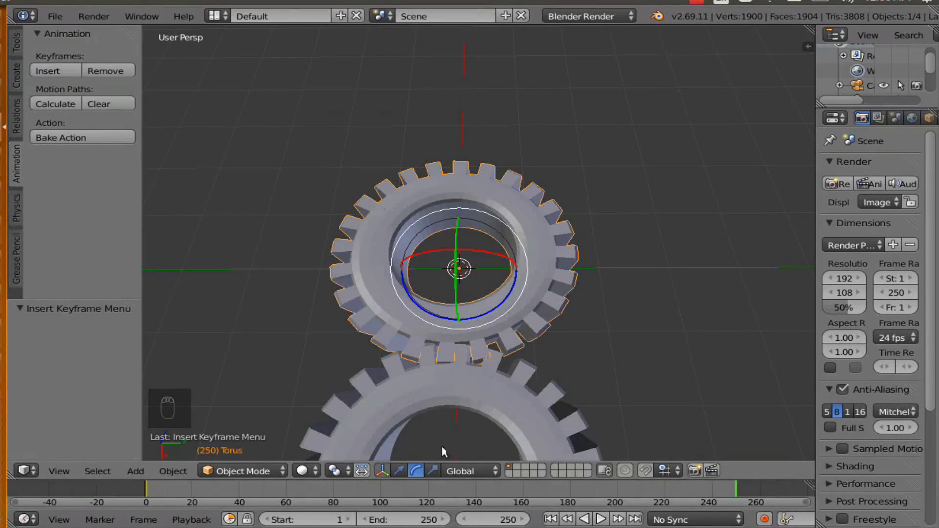
left_click_drag(369, 408, 496, 361)
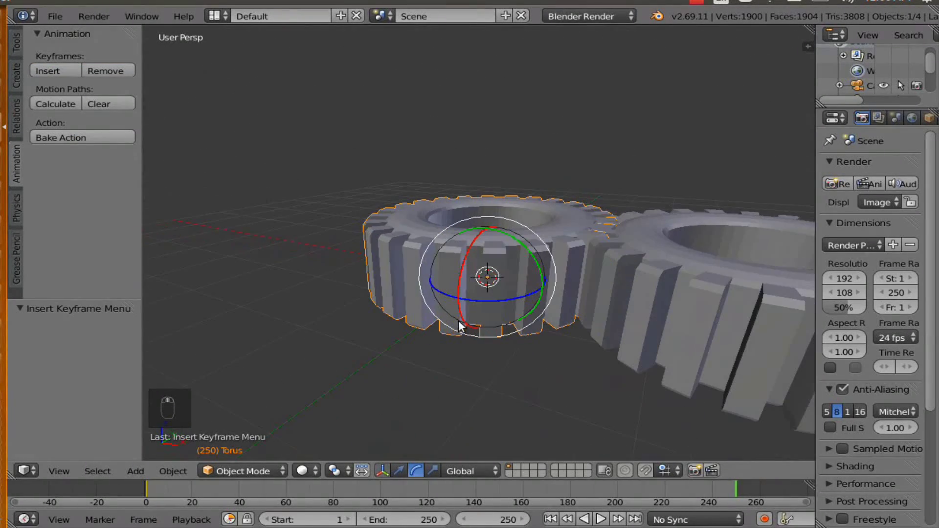
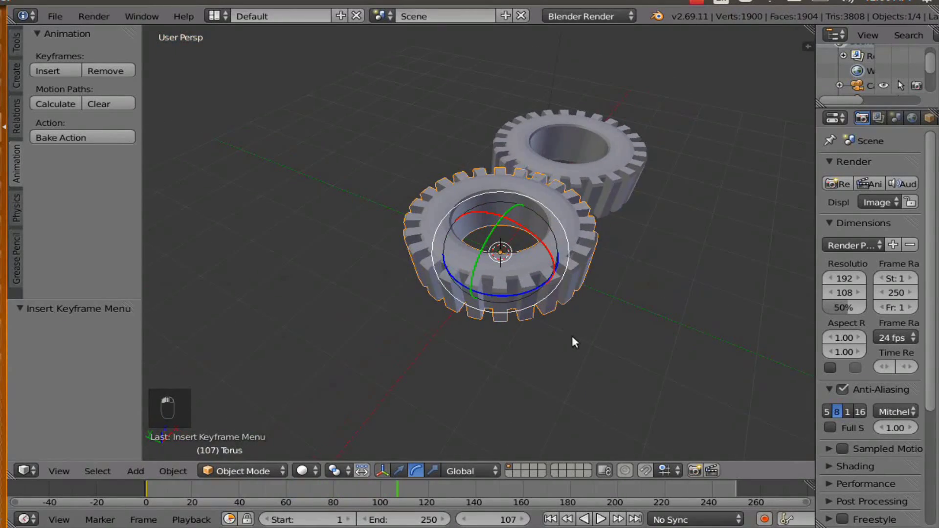
- Key the second gear's rotation at frame 1 and jump to frame 250
left_click_drag(439, 350, 470, 303)
left_click_drag(471, 303, 464, 333)
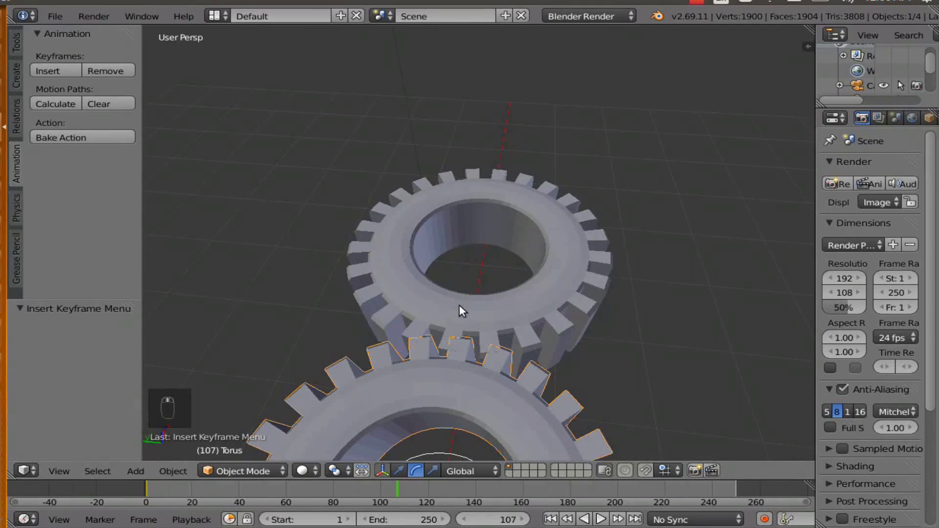
left_click_drag(463, 311, 460, 371)
middle_click(460, 370)
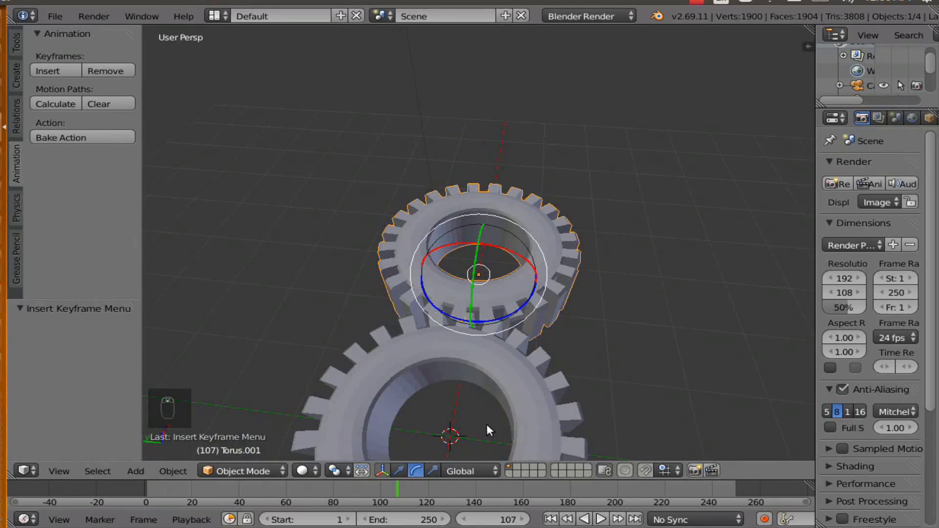
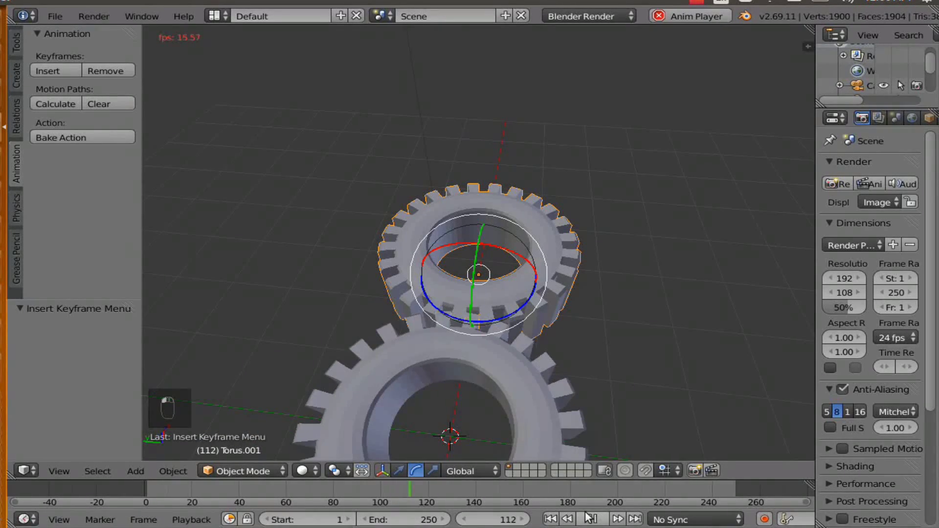
left_click(543, 440)
left_click(538, 382)
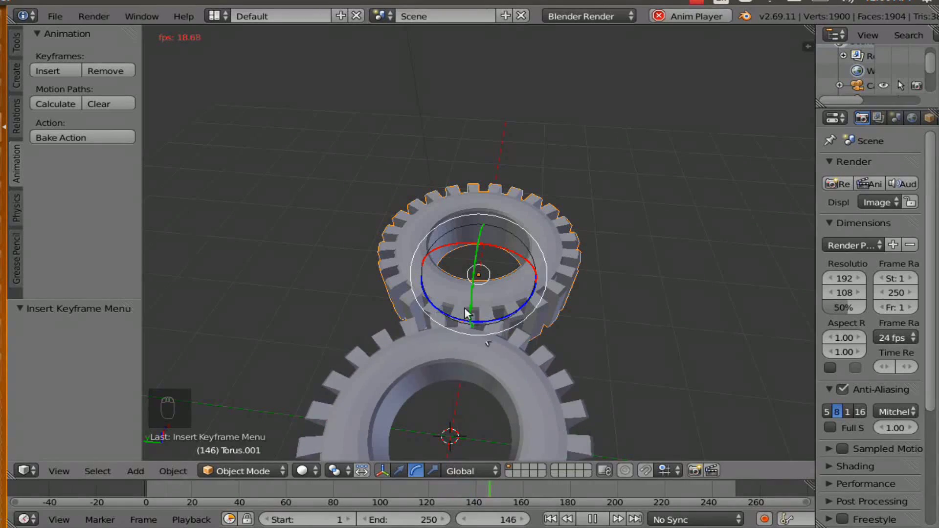
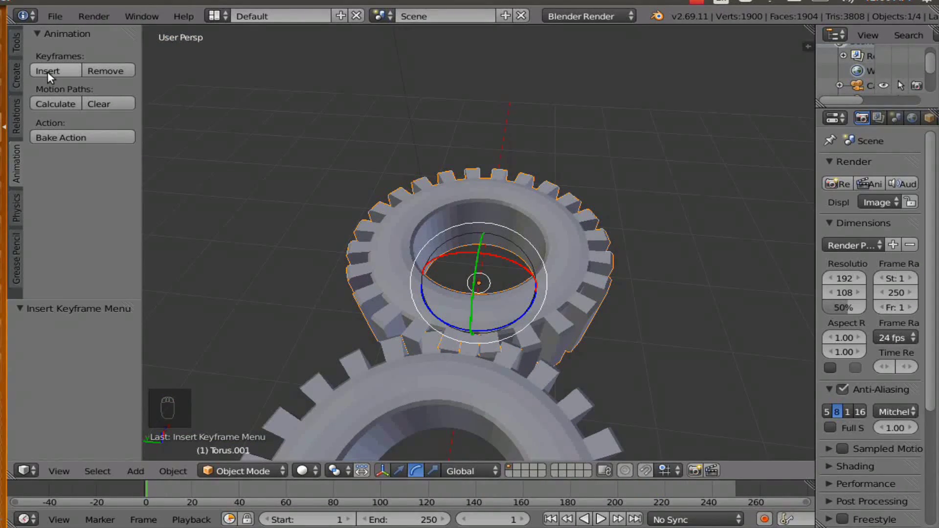
left_click_drag(51, 76, 539, 430)
middle_click(645, 520)
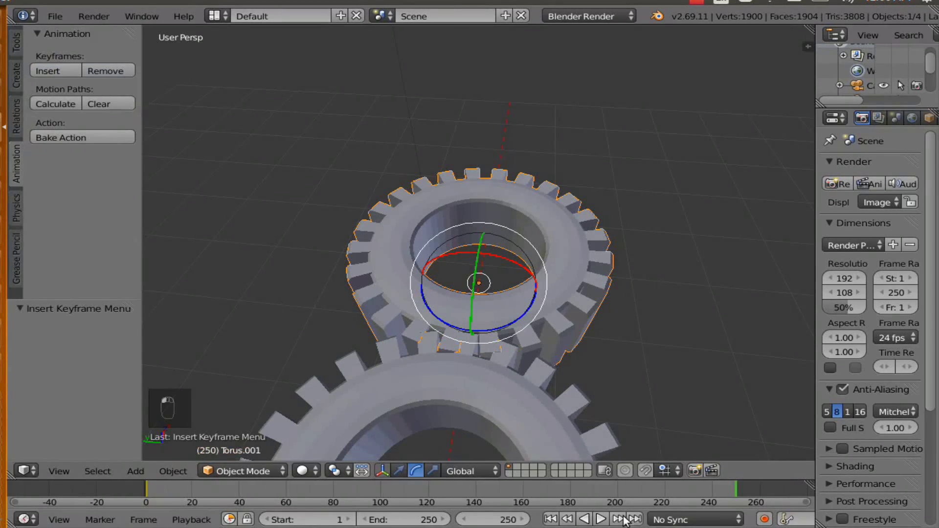
- Rotate the second gear -360 degrees about Z and keyframe its rotation at frame 250
left_click_drag(572, 432, 485, 341)
left_click_drag(485, 340, 482, 336)
left_click(482, 335)
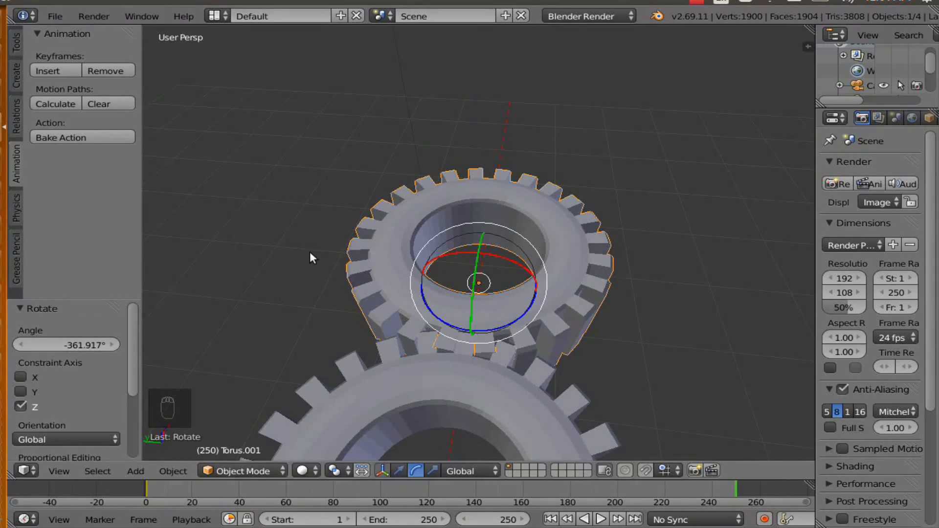
left_click(53, 77)
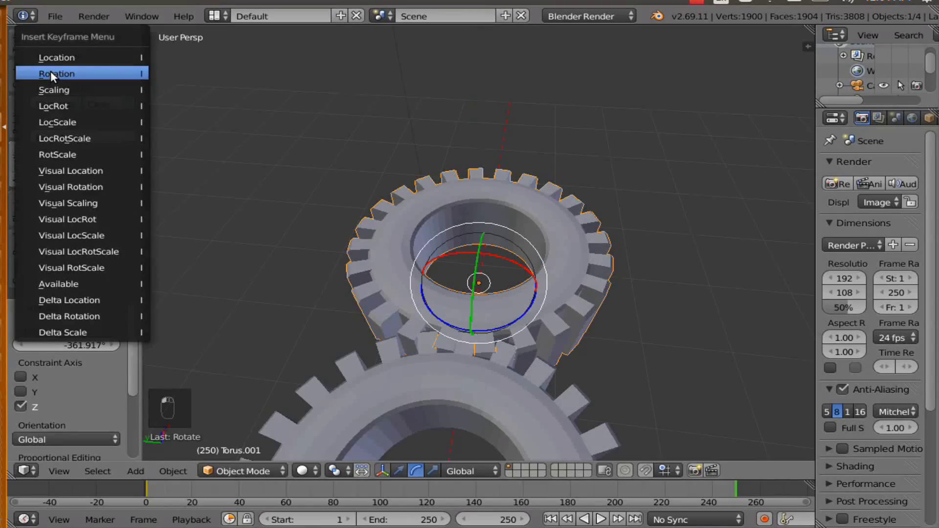
middle_click(398, 349)
left_click_drag(393, 336, 306, 319)
left_click_drag(421, 328, 421, 311)
left_click_drag(421, 311, 557, 520)
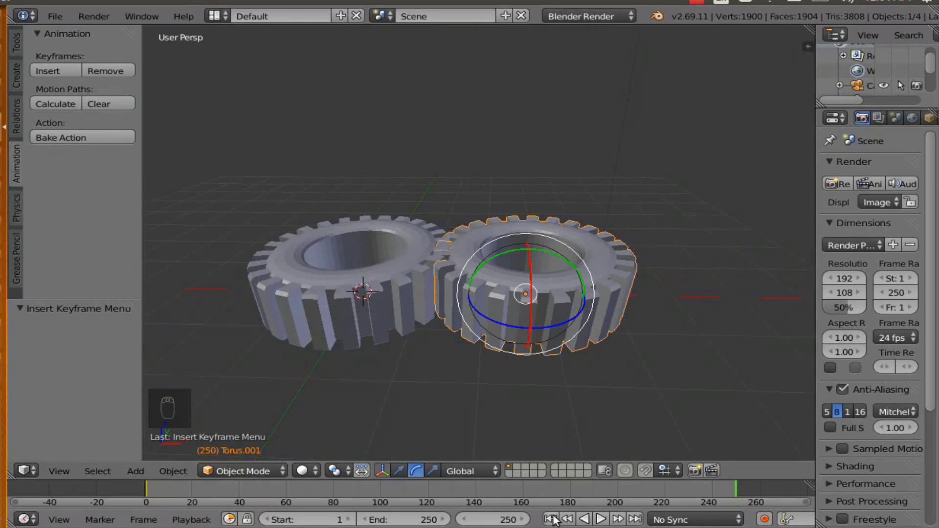
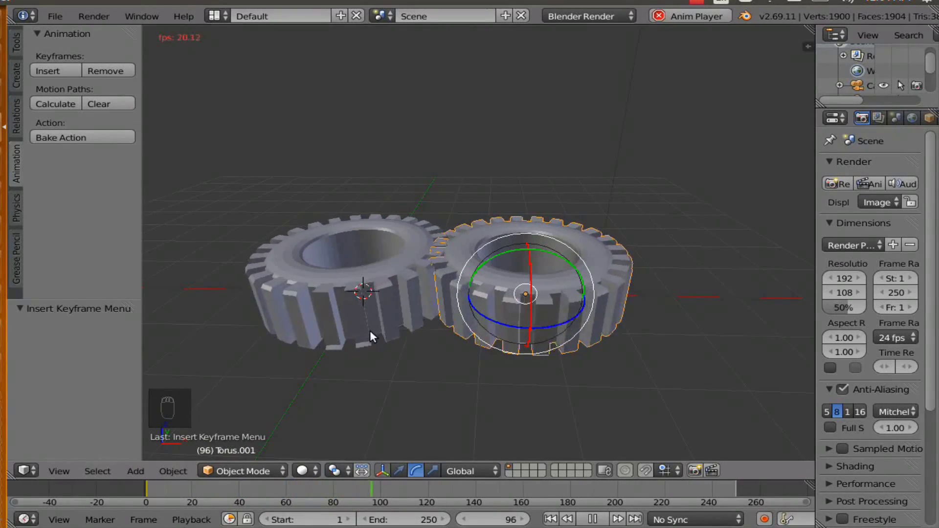
- Orbit around the playing animation to watch the gears turn against each other
left_click_drag(399, 336, 393, 350)
middle_click(426, 354)
left_click_drag(458, 355, 500, 338)
middle_click(479, 308)
middle_click(455, 338)
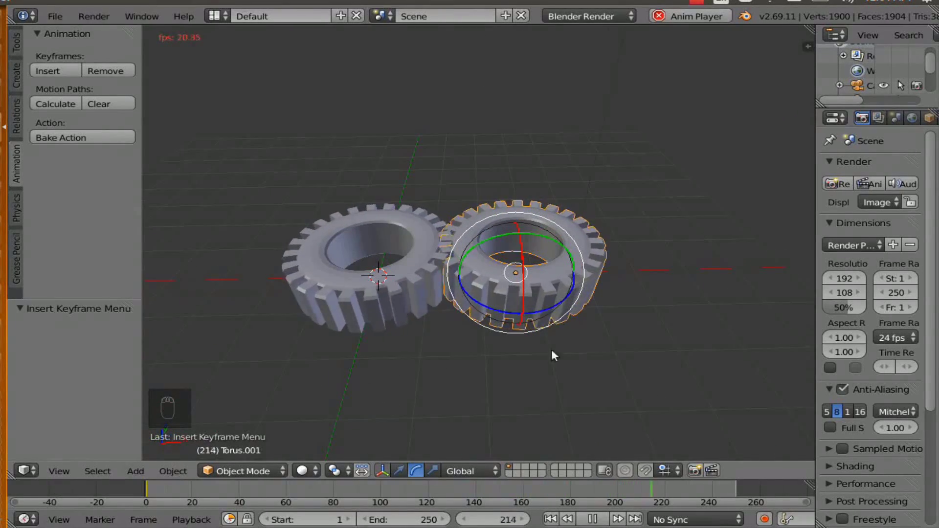
middle_click(429, 274)
left_click_drag(428, 269, 465, 289)
middle_click(531, 297)
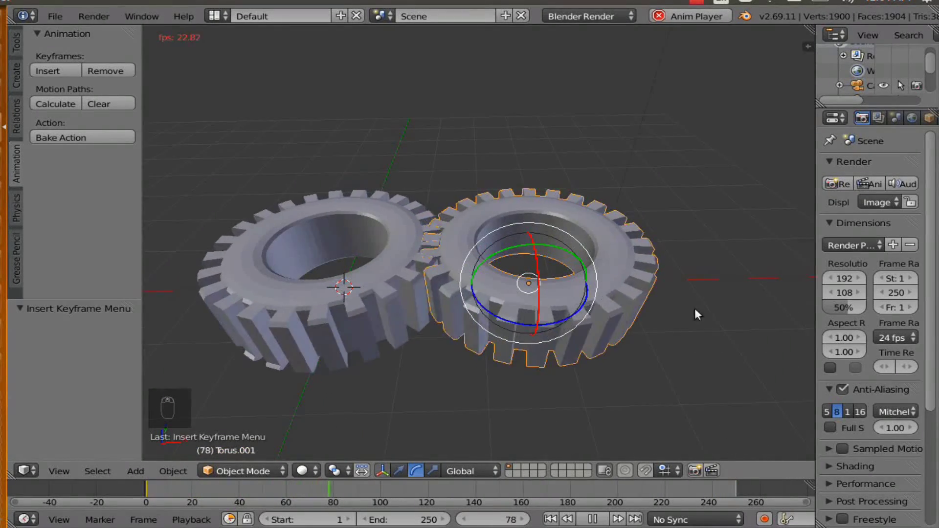
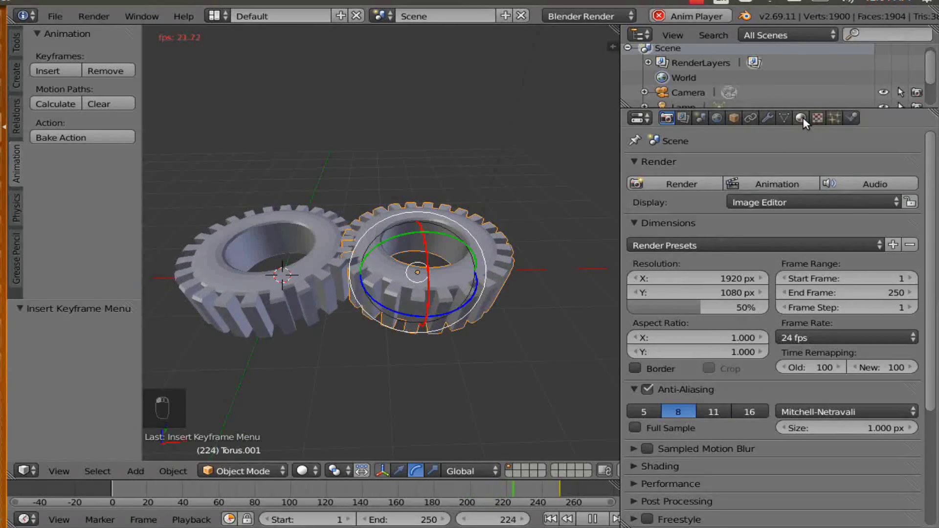
- Add a new material, Material.001, to the gear
left_click_drag(816, 162, 749, 218)
- Switch the render engine to Cycles Render
left_click(750, 218)
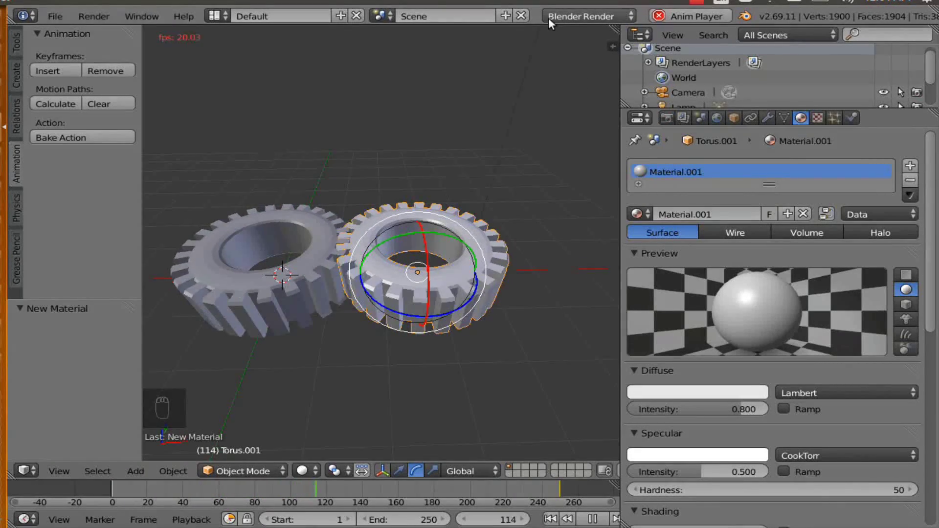
left_click(588, 20)
double_click(582, 82)
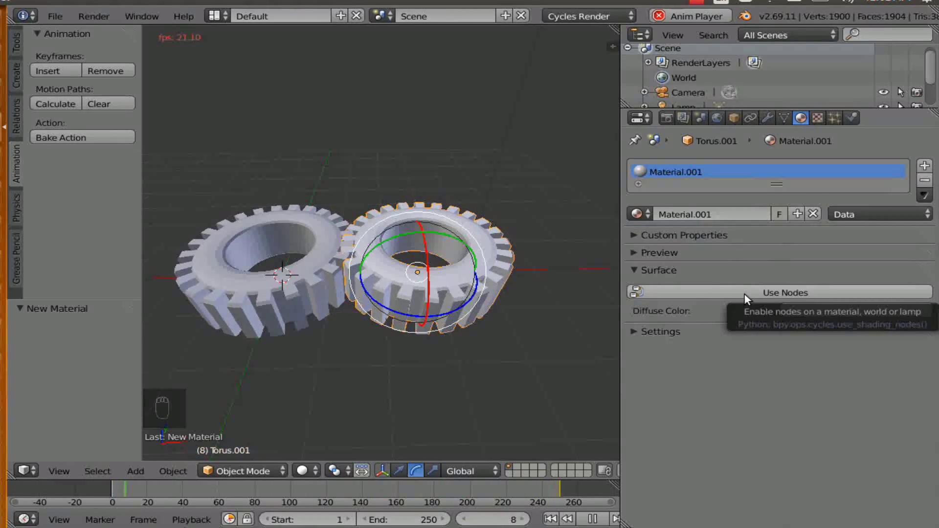
- Enable nodes on Material.001 with a Mix Shader surface and set the viewport to Rendered
left_click_drag(660, 254, 711, 394)
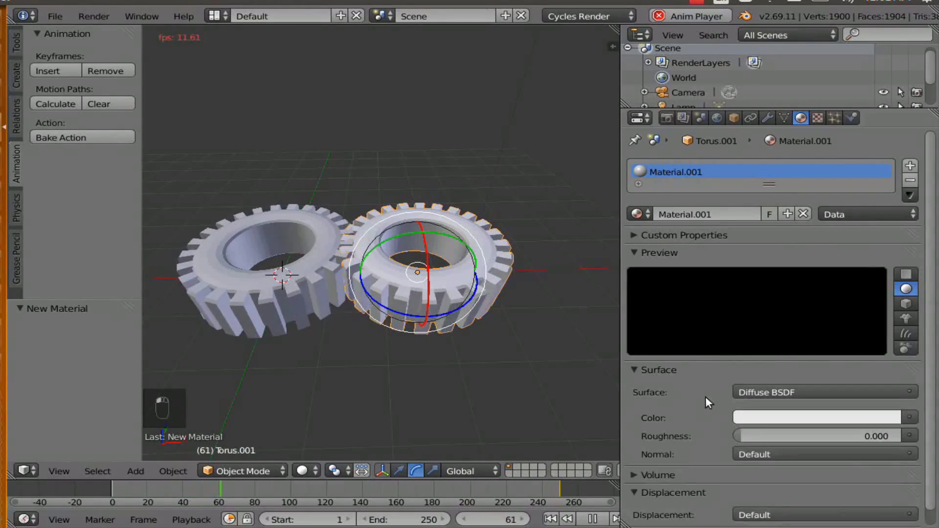
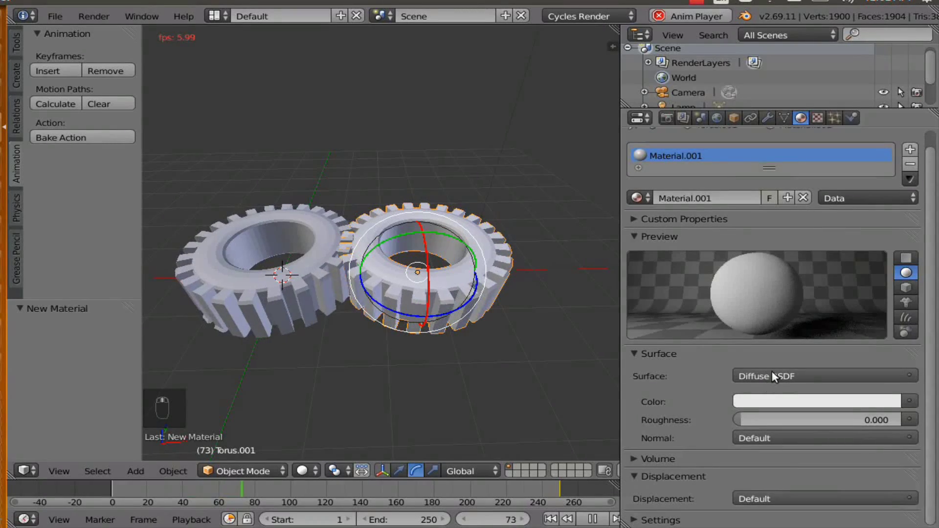
left_click_drag(698, 269, 676, 148)
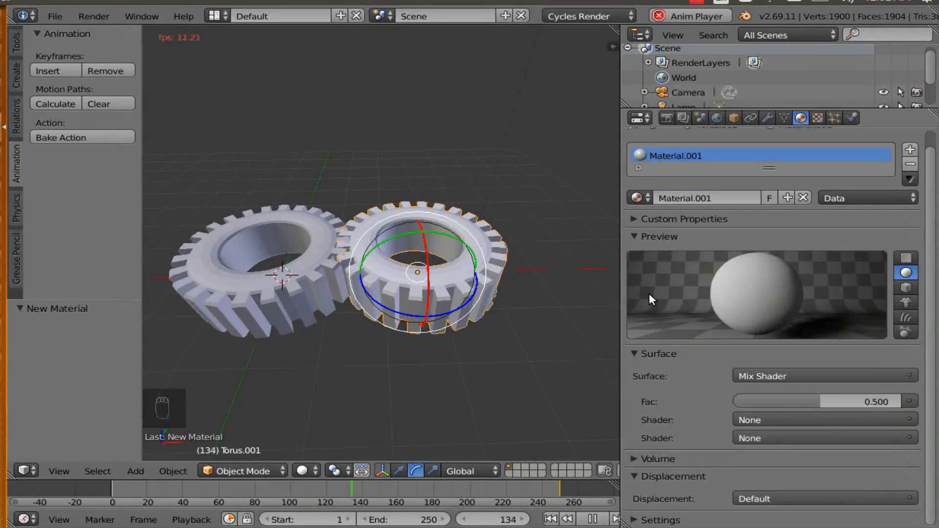
left_click_drag(321, 475, 322, 378)
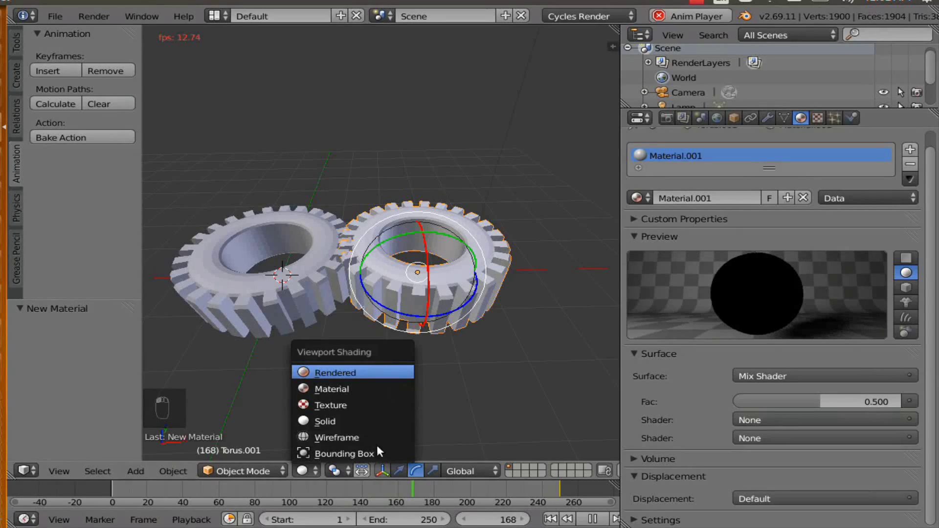
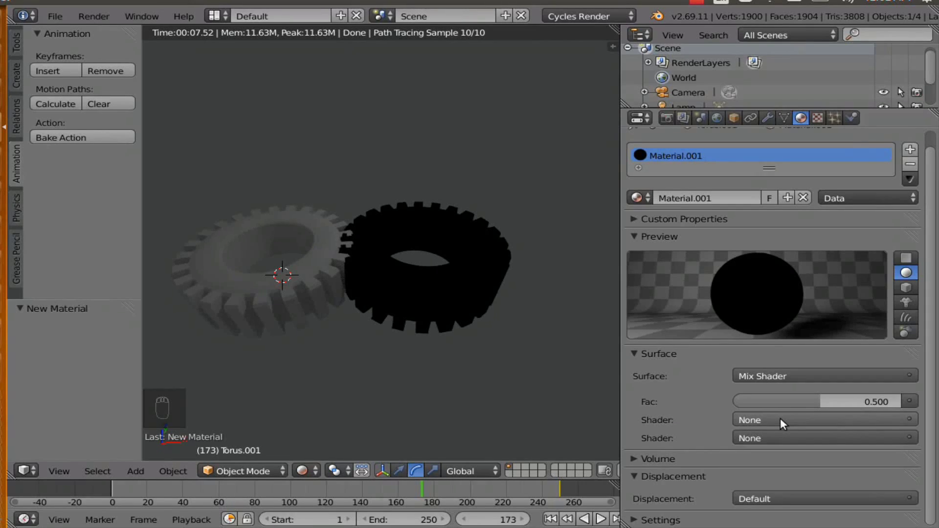
- Mix an Anisotropic BSDF with Ambient Occlusion at factor 0.310, then return the viewport to Solid shading
left_click_drag(784, 424, 768, 239)
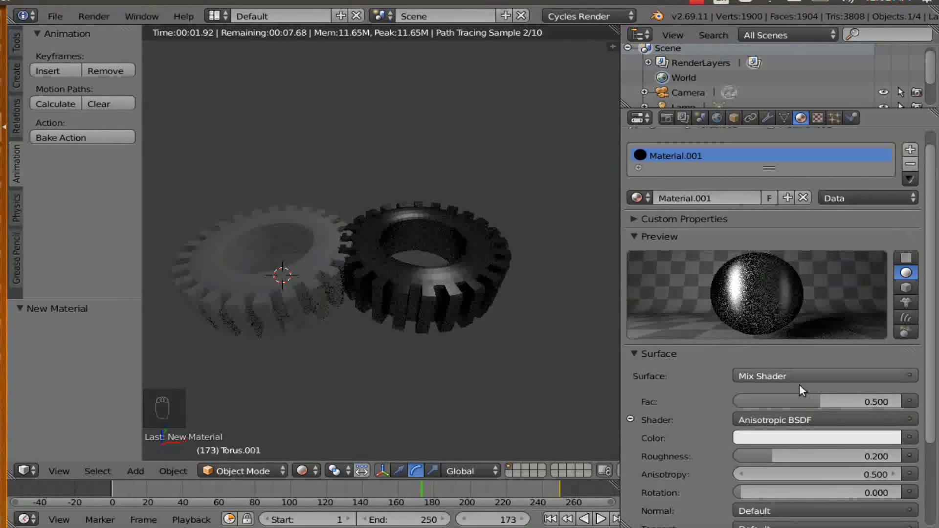
left_click_drag(712, 391, 759, 446)
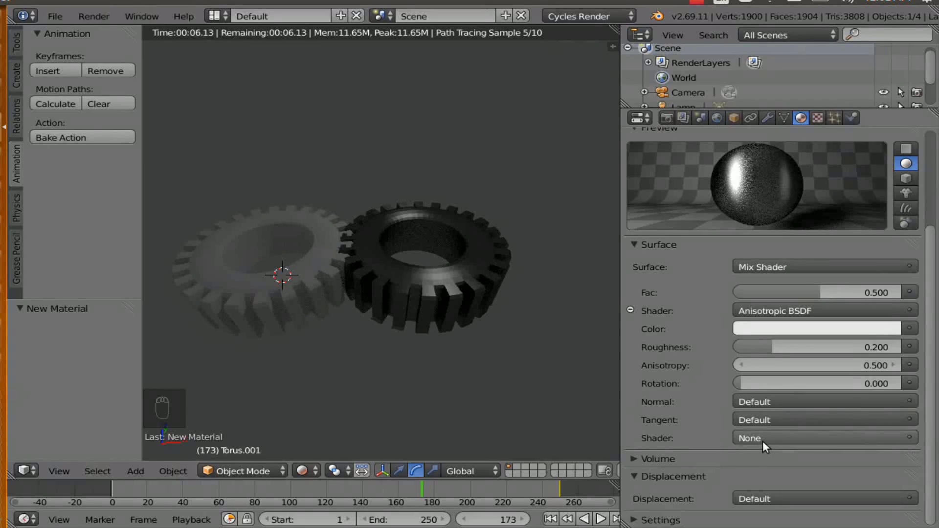
left_click(767, 446)
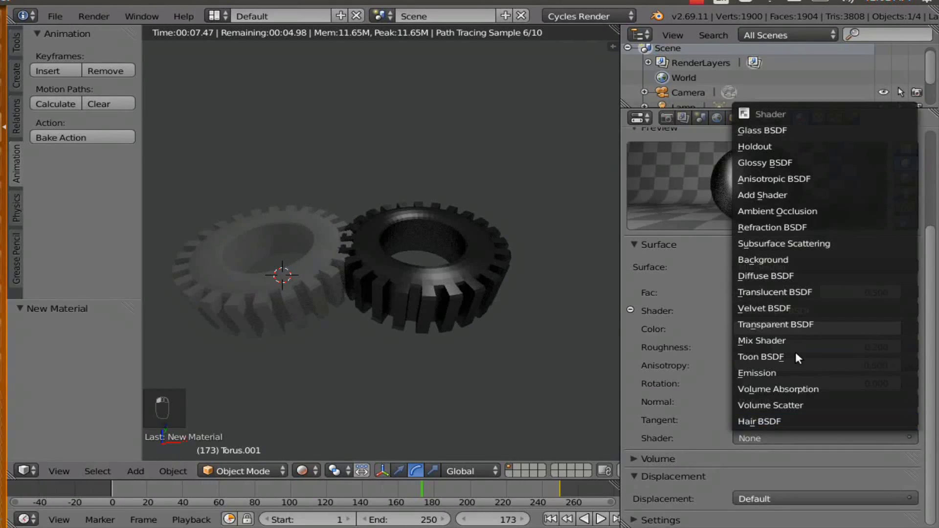
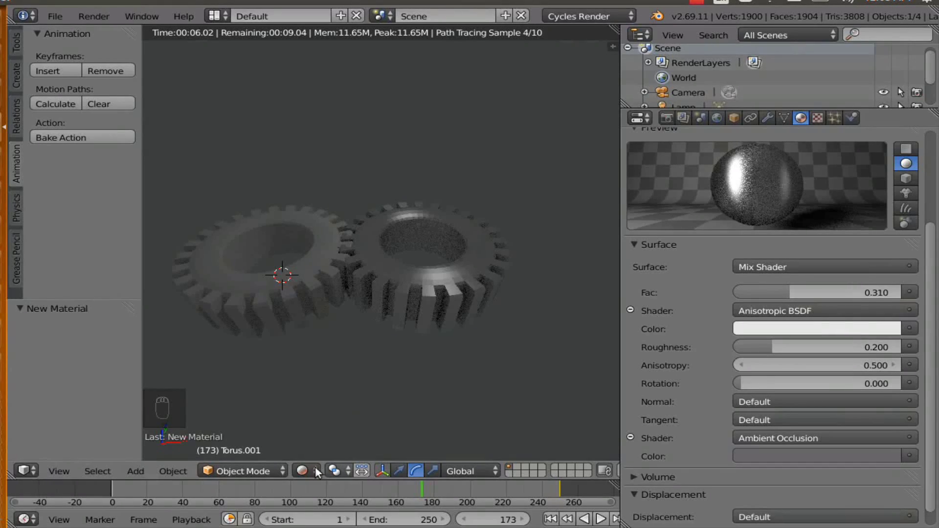
left_click_drag(326, 446, 326, 422)
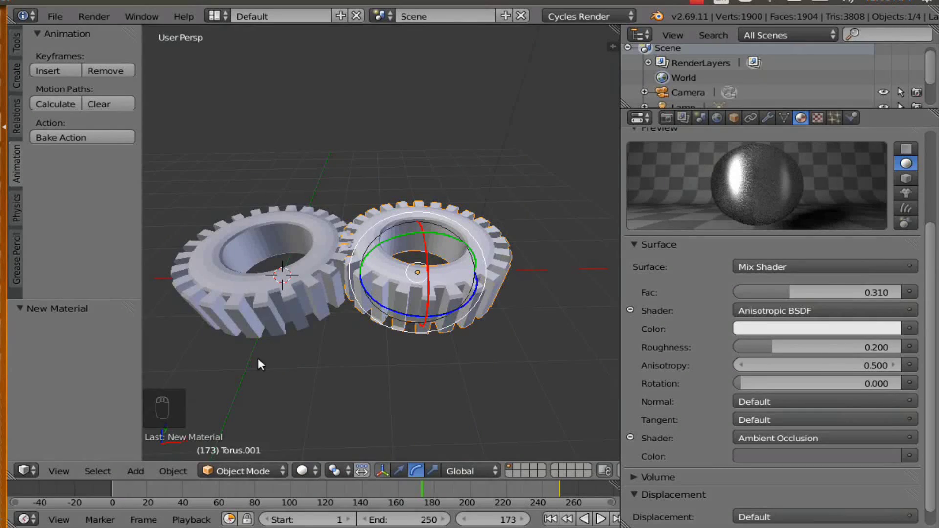
- Give the second gear a Mix Shader surface material after orbiting around the gears
left_click_drag(331, 363, 326, 298)
middle_click(324, 299)
left_click_drag(769, 232, 702, 217)
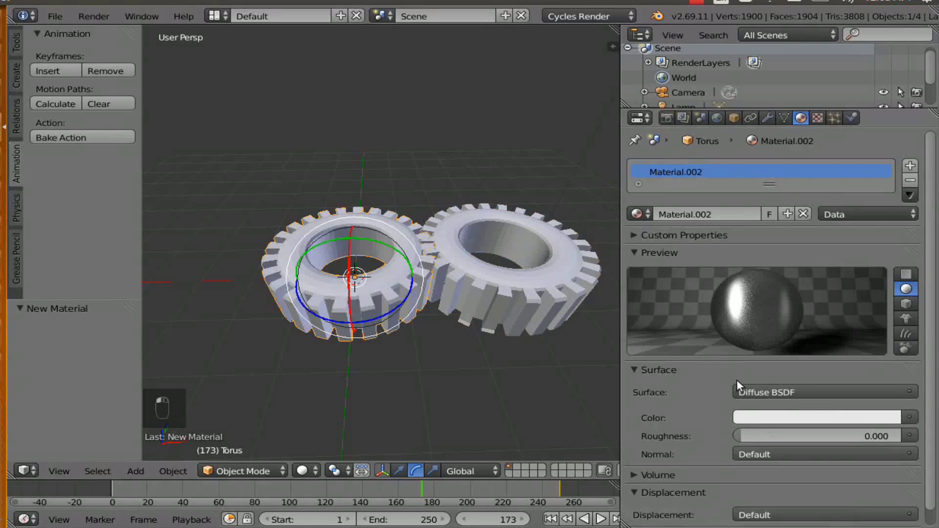
middle_click(699, 387)
middle_click(782, 396)
left_click_drag(699, 287, 682, 175)
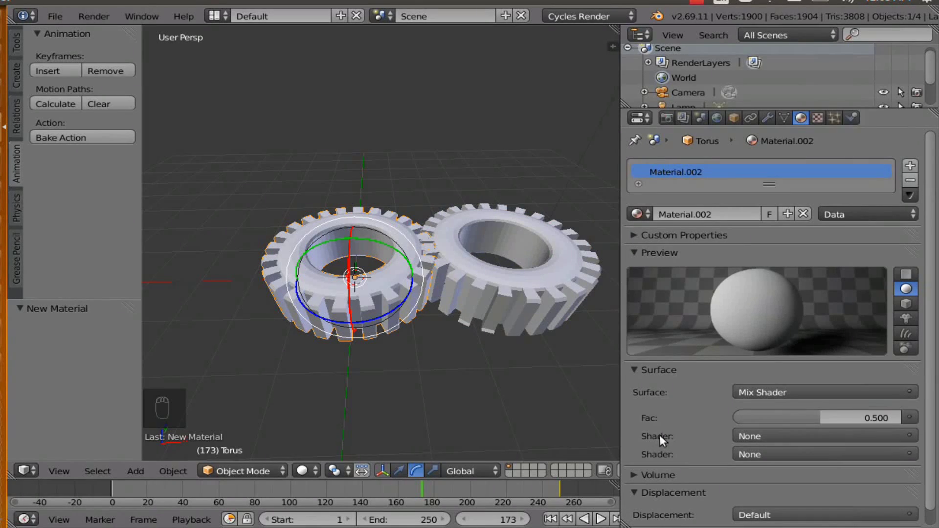
- Mix a white Anisotropic BSDF with Ambient Occlusion in the second gear's material
left_click_drag(759, 439, 765, 188)
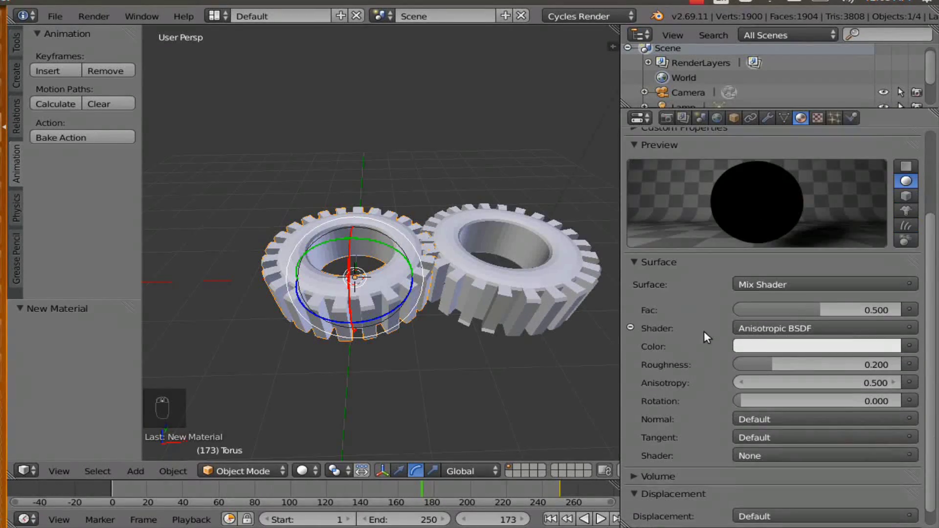
left_click_drag(760, 445, 752, 442)
left_click(752, 442)
left_click_drag(753, 442, 751, 312)
left_click_drag(751, 313, 770, 216)
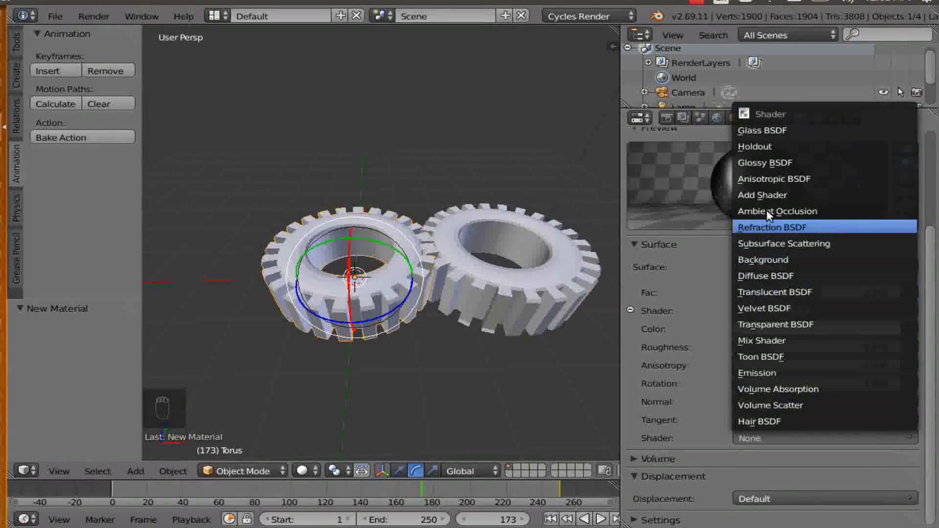
left_click_drag(776, 459, 889, 307)
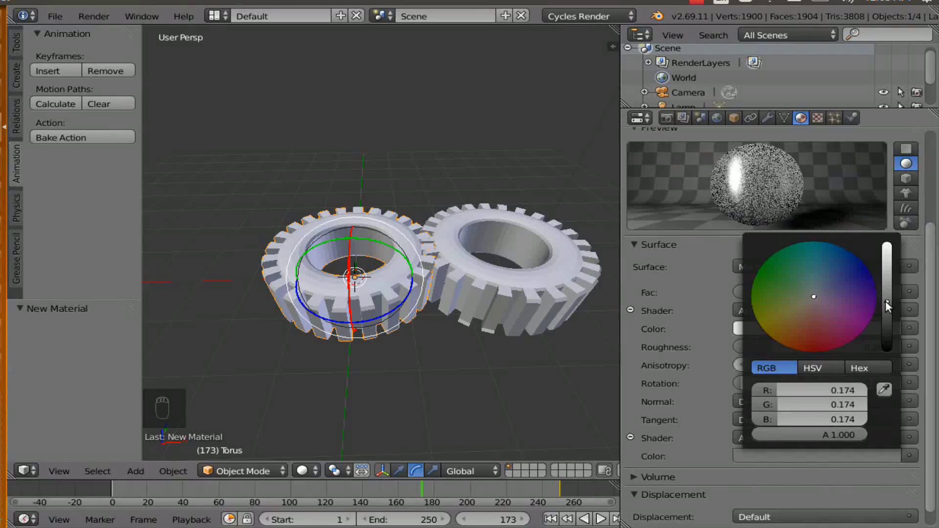
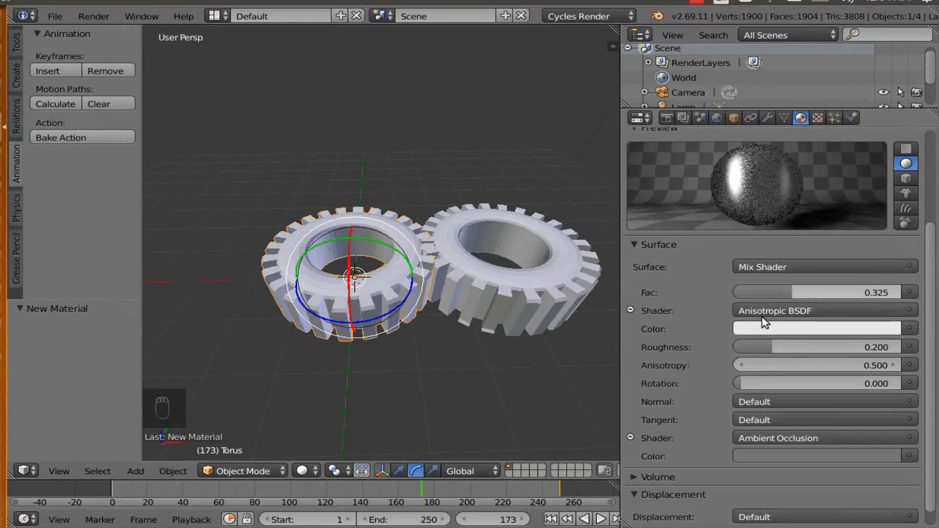
- Make the World colour white and zoom out to see the gears and camera
left_click_drag(320, 471, 358, 376)
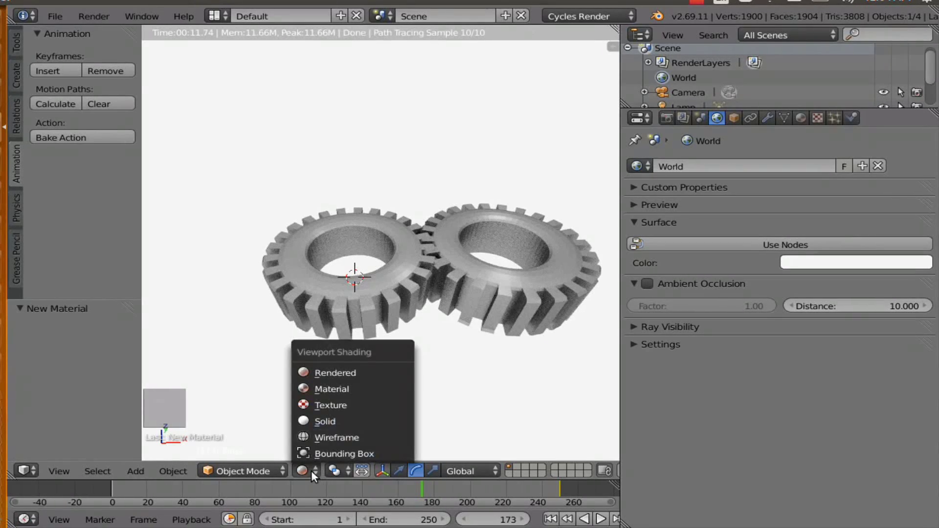
left_click_drag(531, 269, 485, 255)
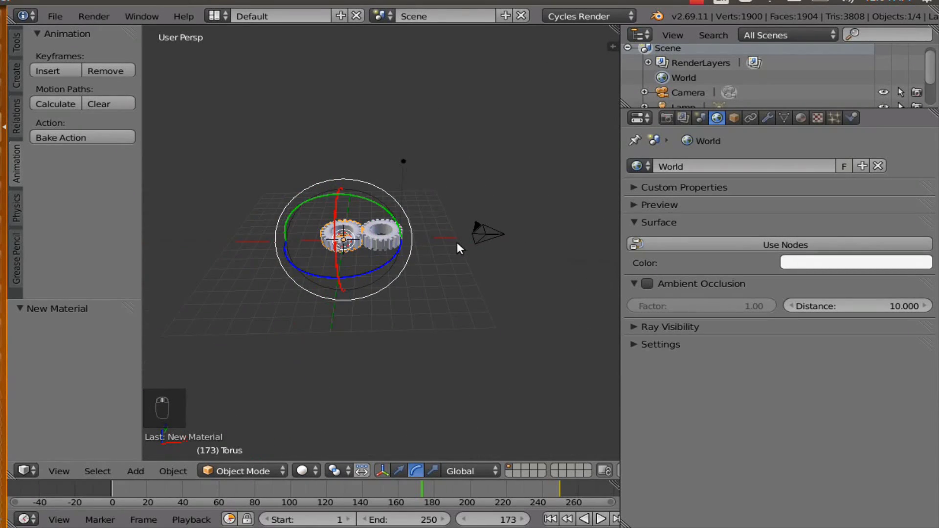
- Look through the scene camera and move it to centre both gears in the shot
left_click_drag(445, 246, 439, 244)
key("KP_0")
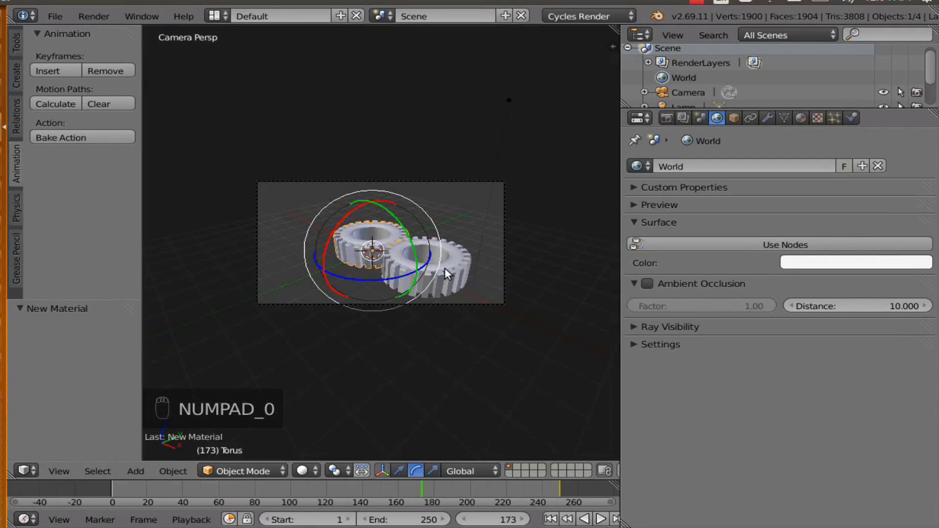
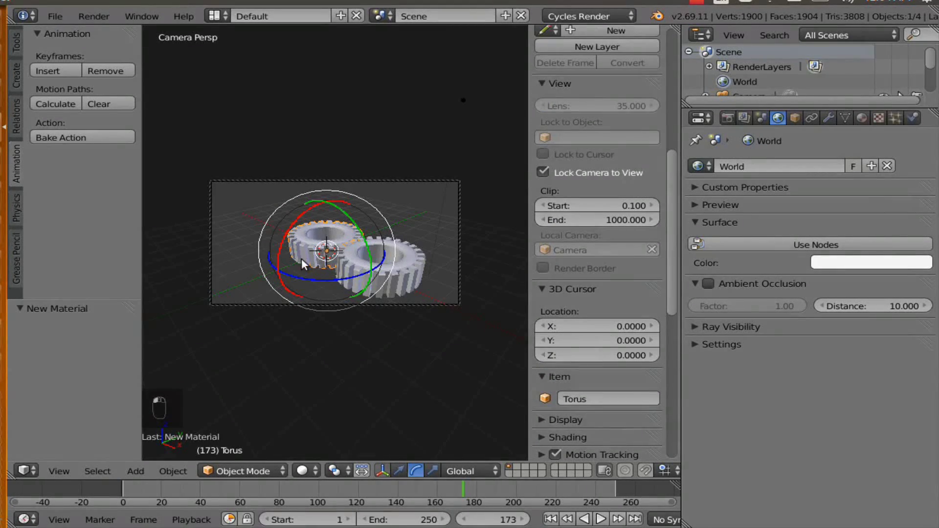
left_click_drag(310, 260, 323, 260)
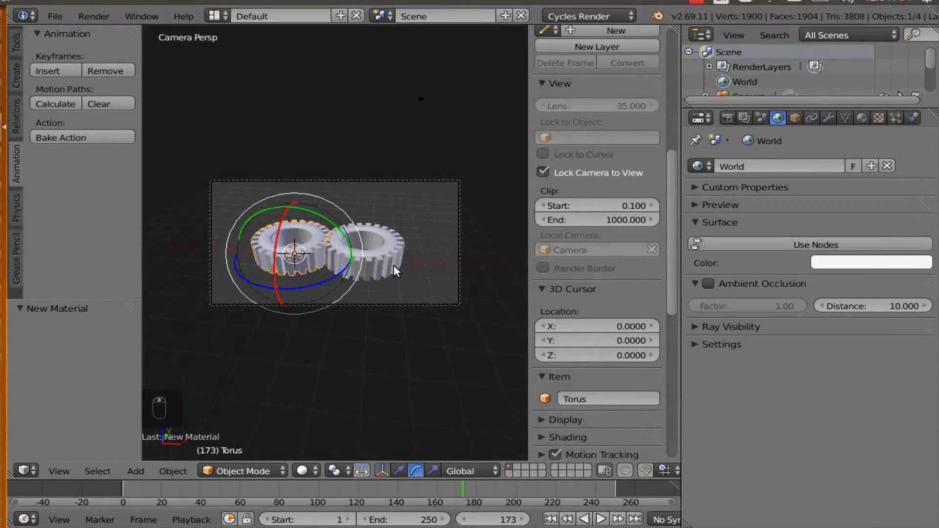
left_click_drag(305, 262, 333, 258)
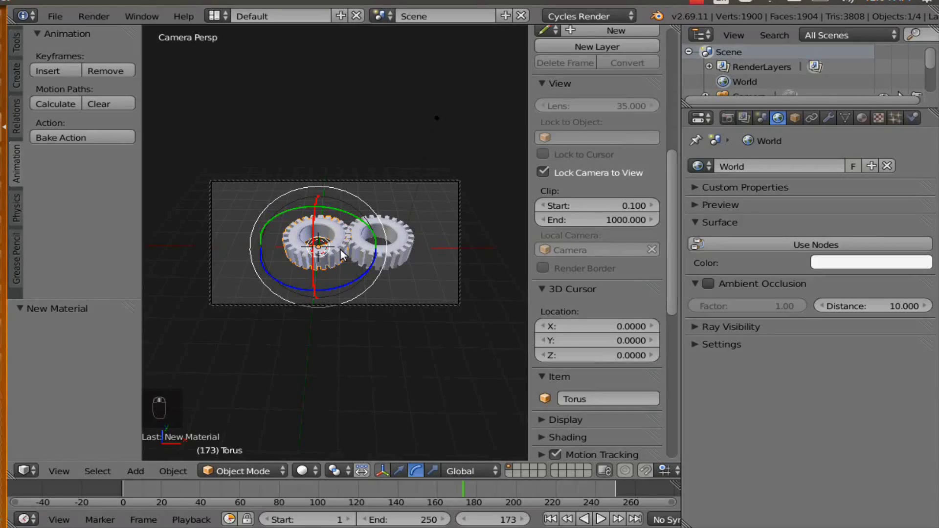
left_click_drag(340, 253, 353, 255)
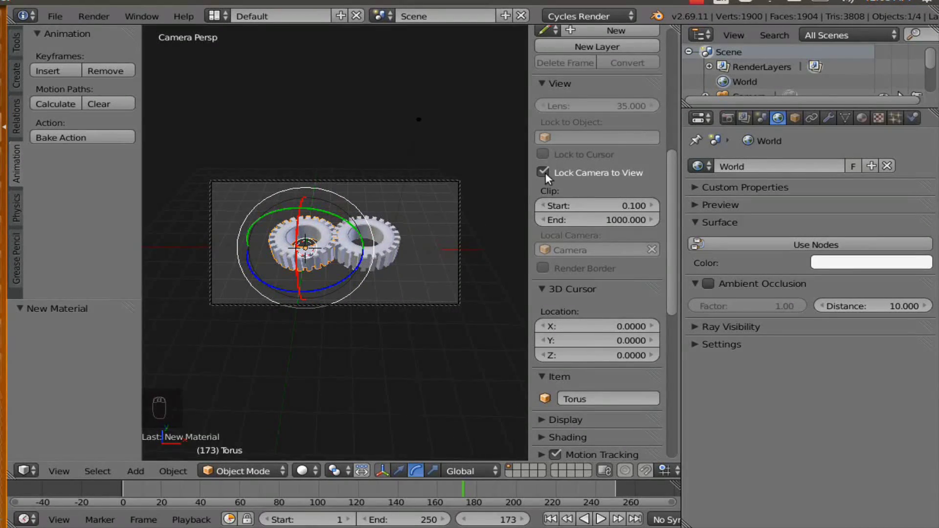
- Fine-tune the framing, then disable Lock Camera to View and close the N panel
middle_click(543, 177)
left_click_drag(439, 239, 422, 238)
middle_click(422, 237)
middle_click(403, 235)
left_click_drag(403, 234, 704, 152)
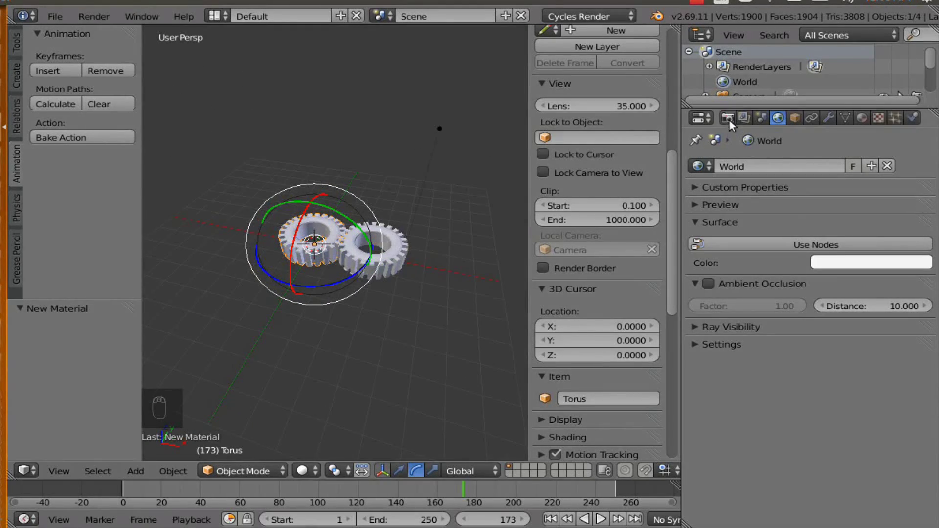
key("n")
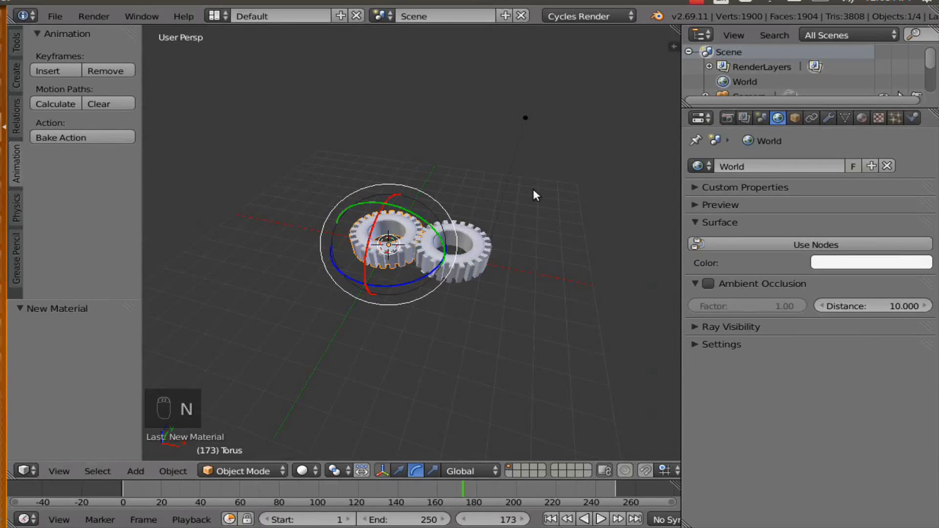
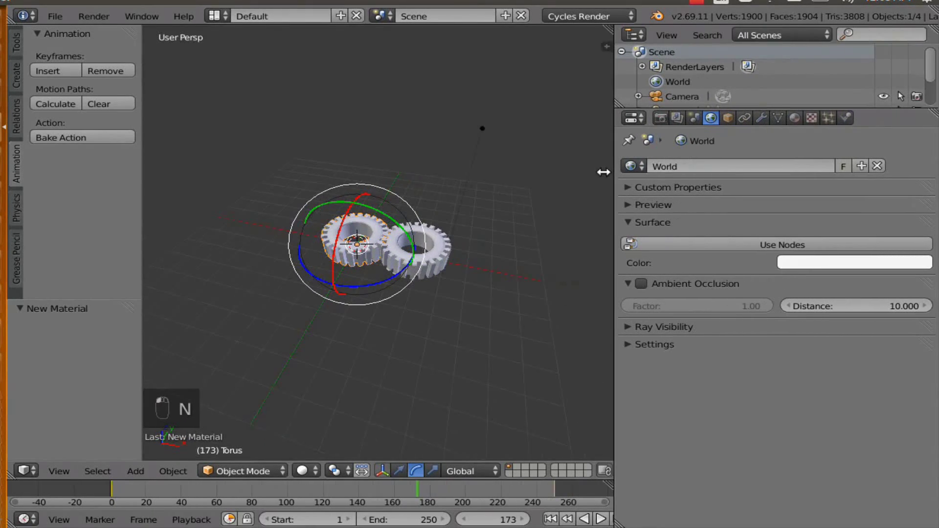
- Set the render output path to the Desktop and keep the frame rate at 24 fps
left_click(642, 127)
left_click_drag(648, 125, 659, 324)
left_click_drag(659, 324, 691, 294)
left_click_drag(691, 294, 674, 257)
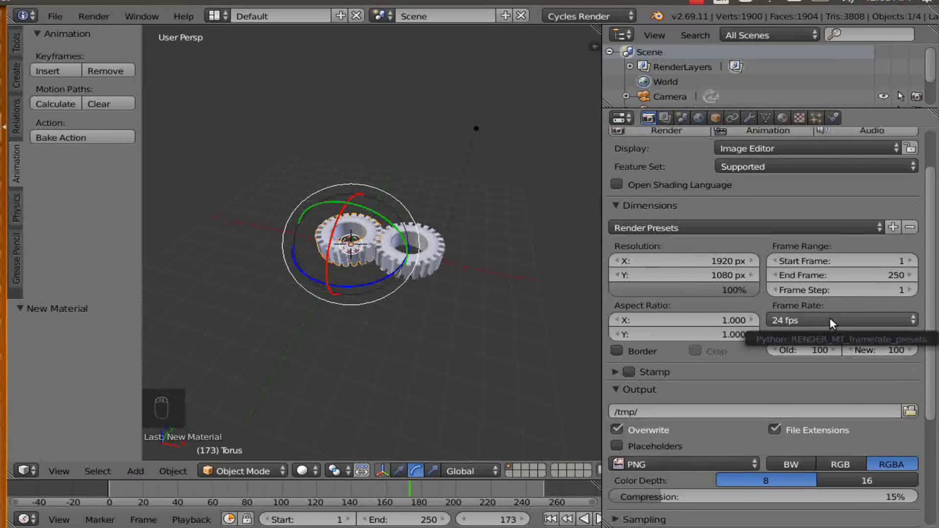
left_click_drag(833, 324, 821, 398)
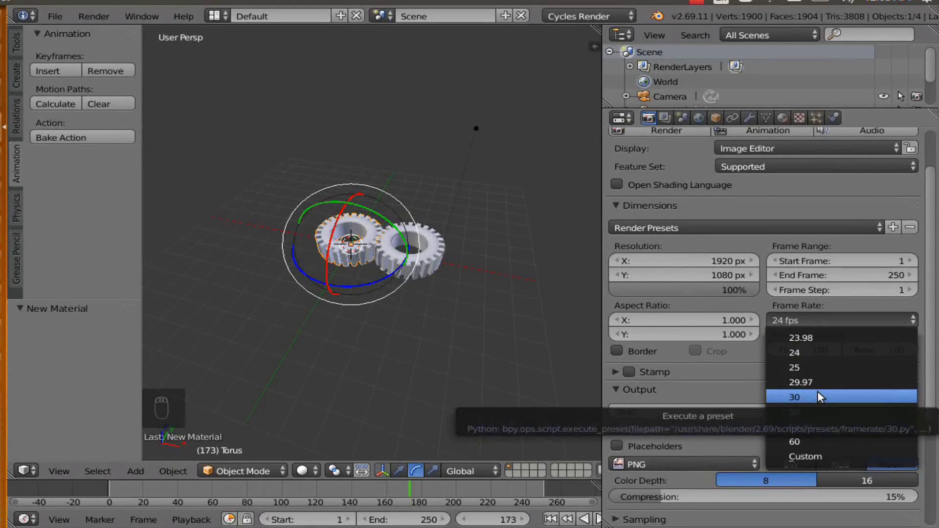
left_click_drag(703, 354, 826, 242)
left_click_drag(826, 242, 763, 265)
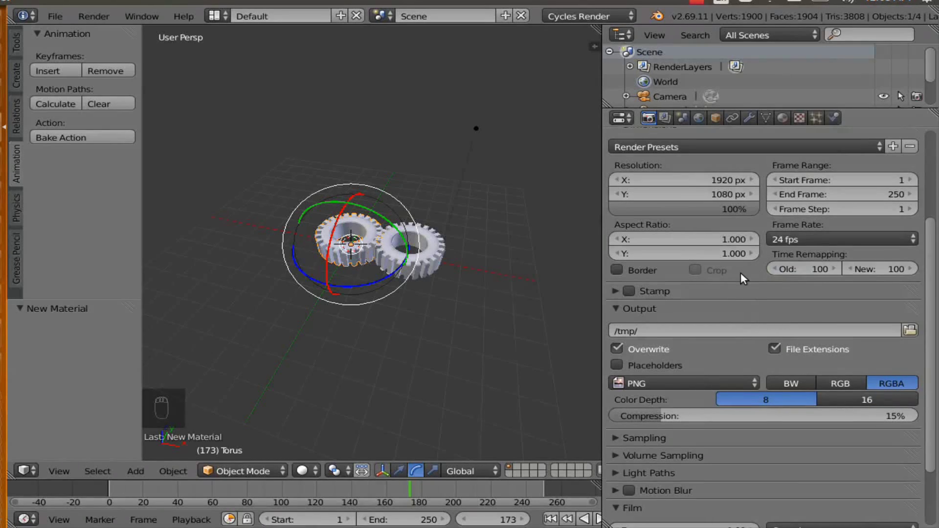
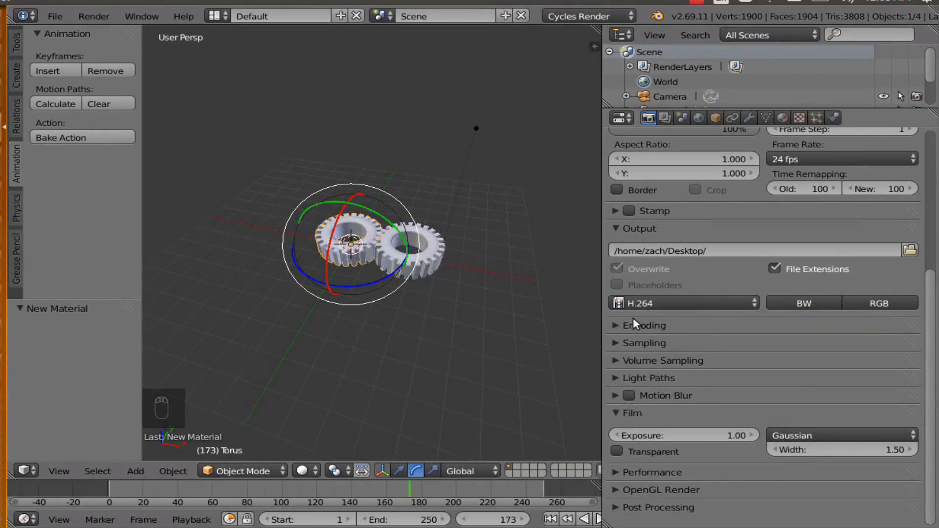
- Choose H.264 file format with MPEG-4 container under Encoding
left_click_drag(636, 324, 762, 338)
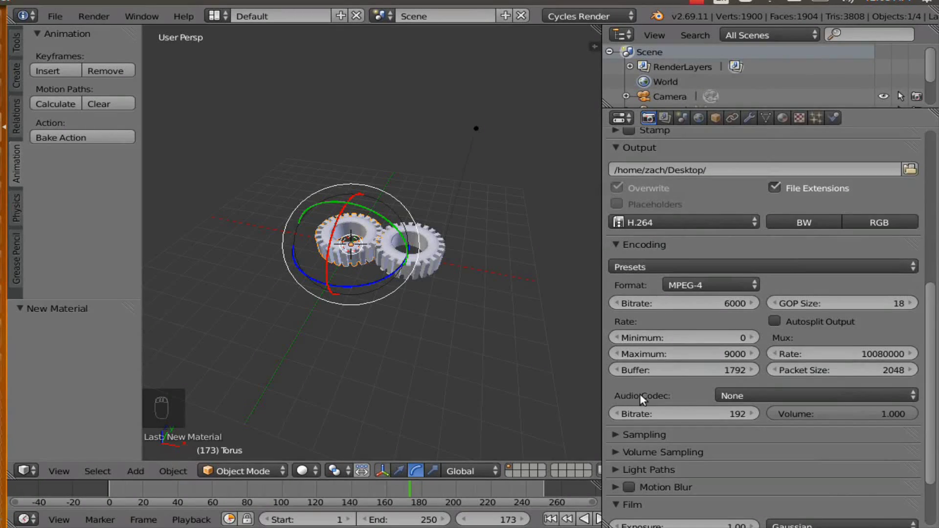
left_click_drag(677, 398, 723, 187)
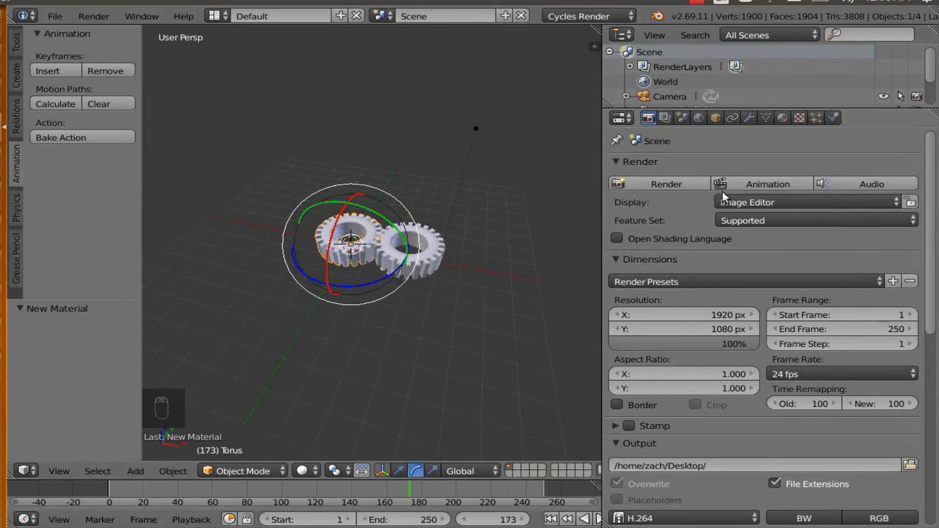
- Preview the camera shot in Rendered shading, then start Render Animation for all 250 frames
key("KP_0")
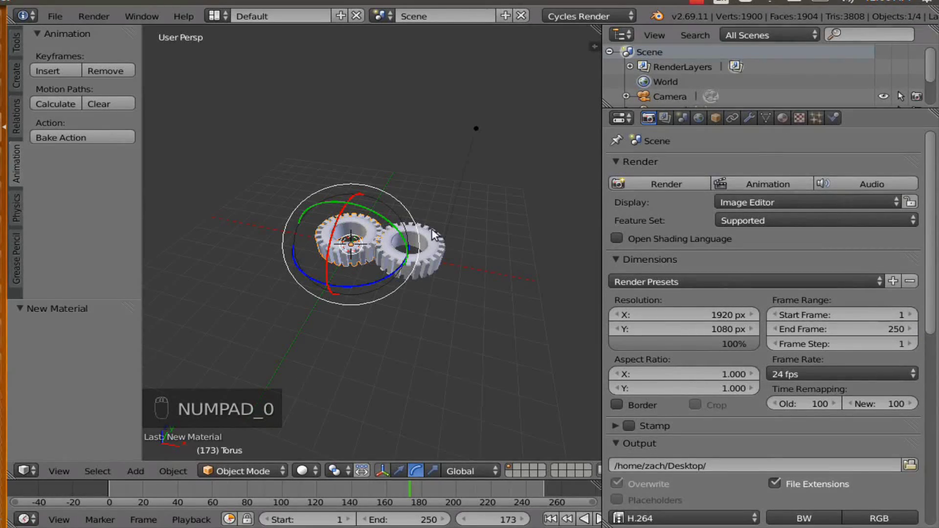
key("KP_0")
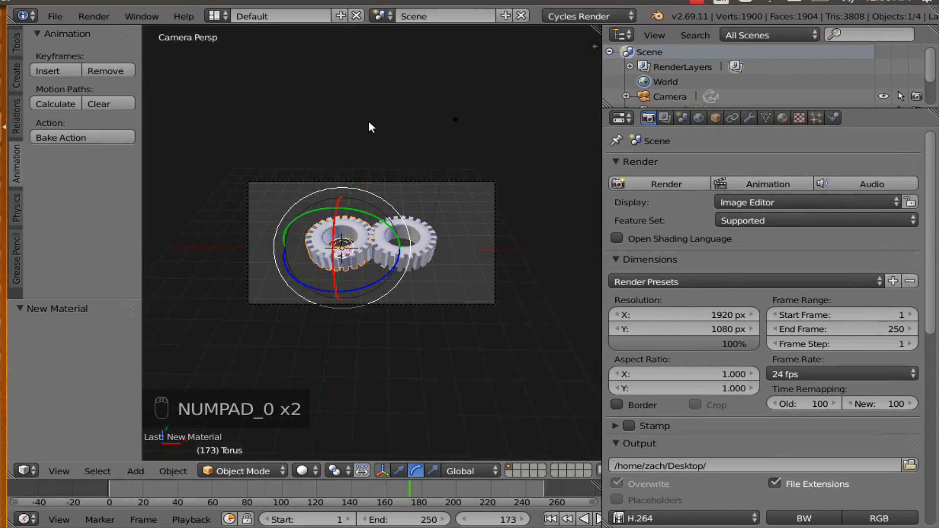
left_click_drag(316, 469, 324, 408)
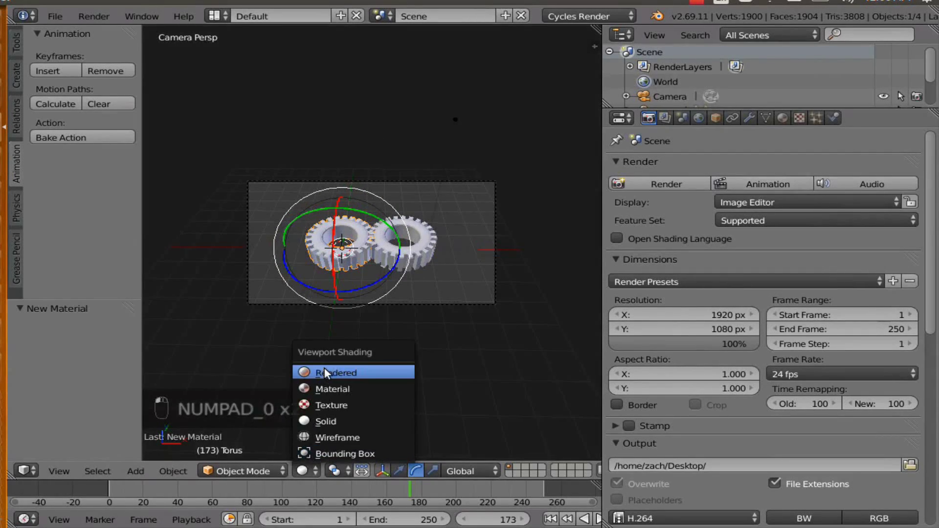
left_click_drag(328, 371, 320, 344)
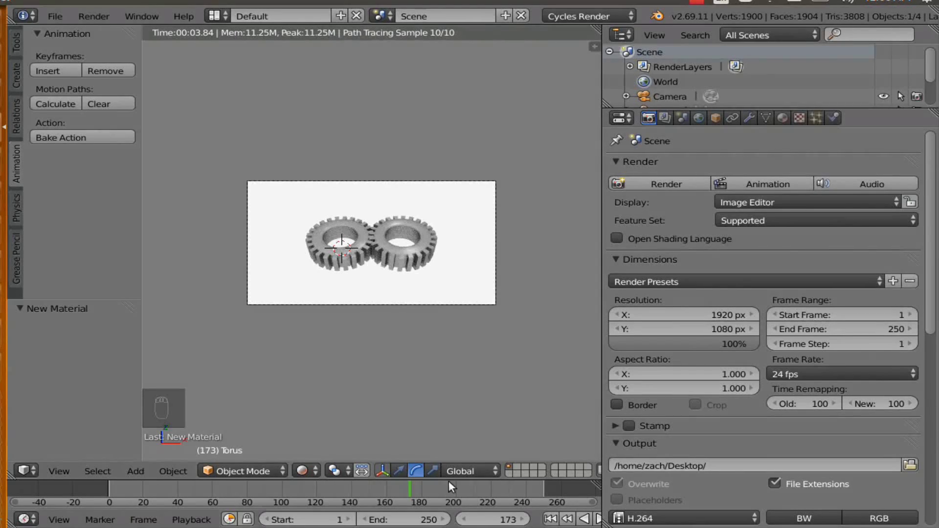
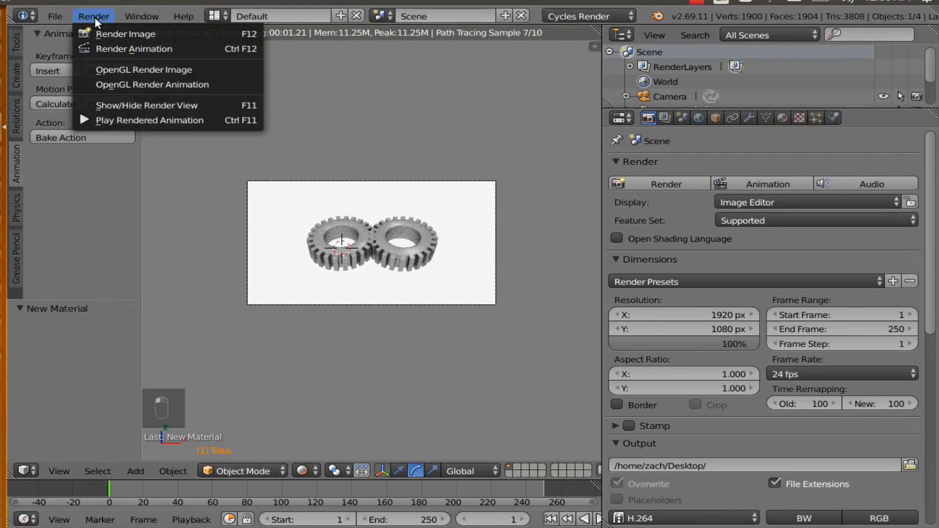
left_click_drag(107, 53, 107, 53)
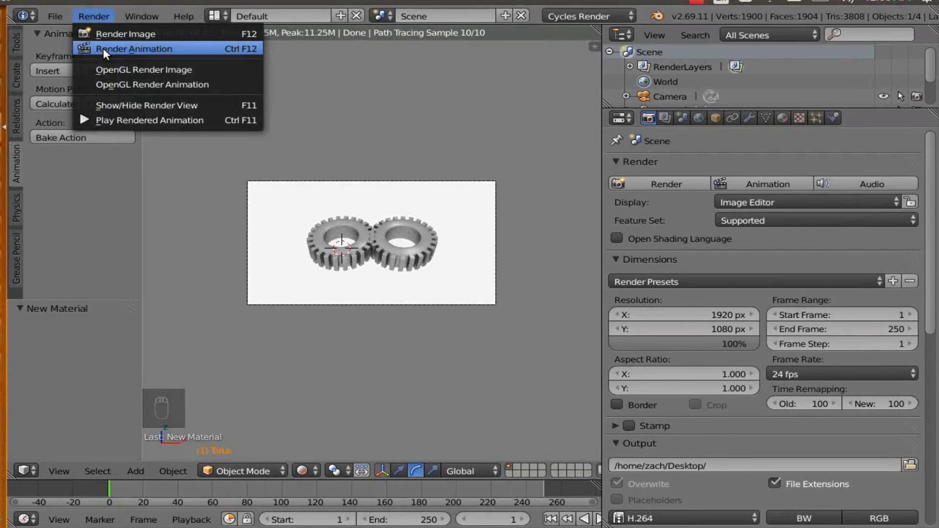